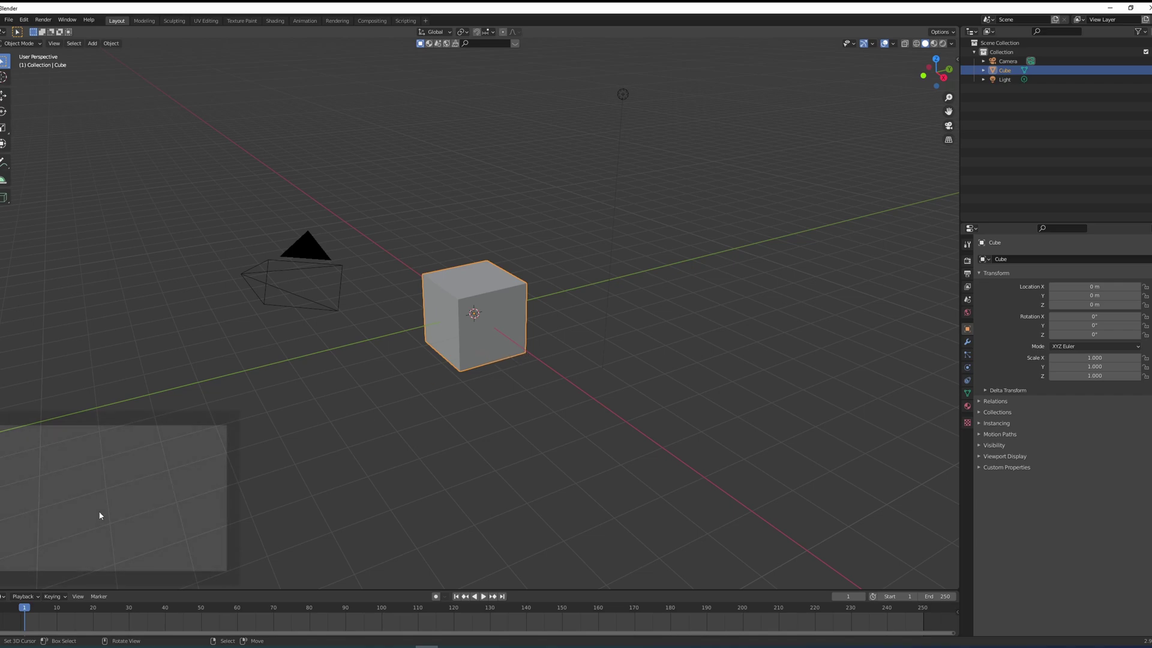
Select and delete the default cube, camera and light, then view the empty scene from the front
key(a)
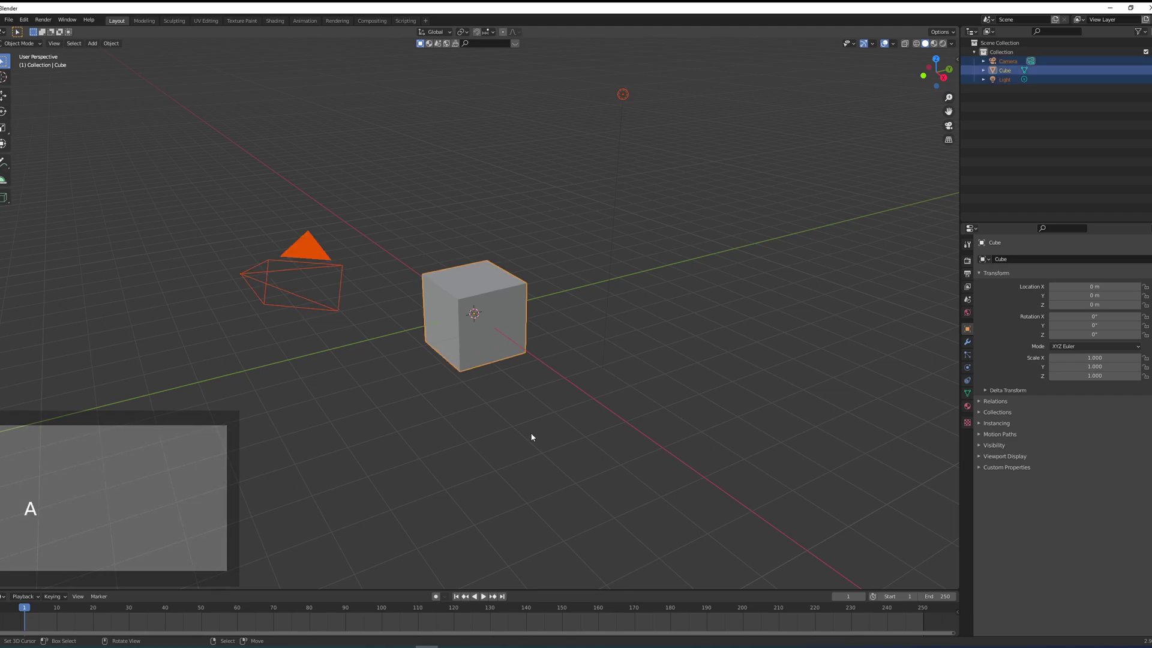
key(a)
key(x)
key(a)
key(x)
middle_click(553, 369)
key(KP_1)
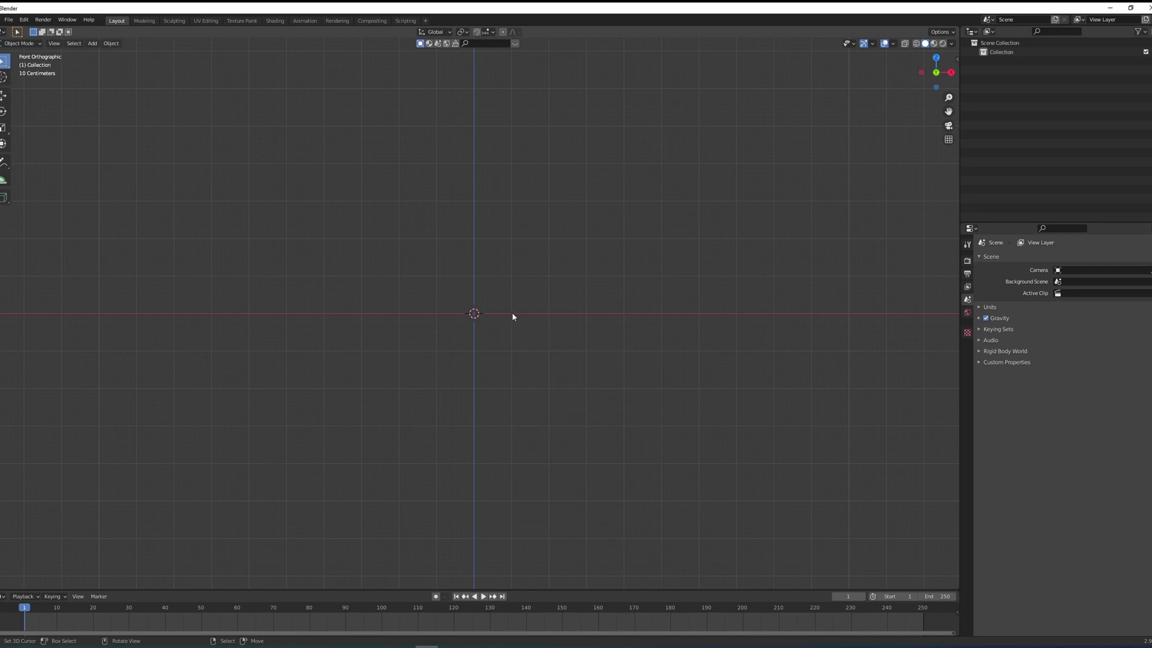
Add a UV sphere, scale it 3x and apply the scale so it reads 1.0
key(shift+a)
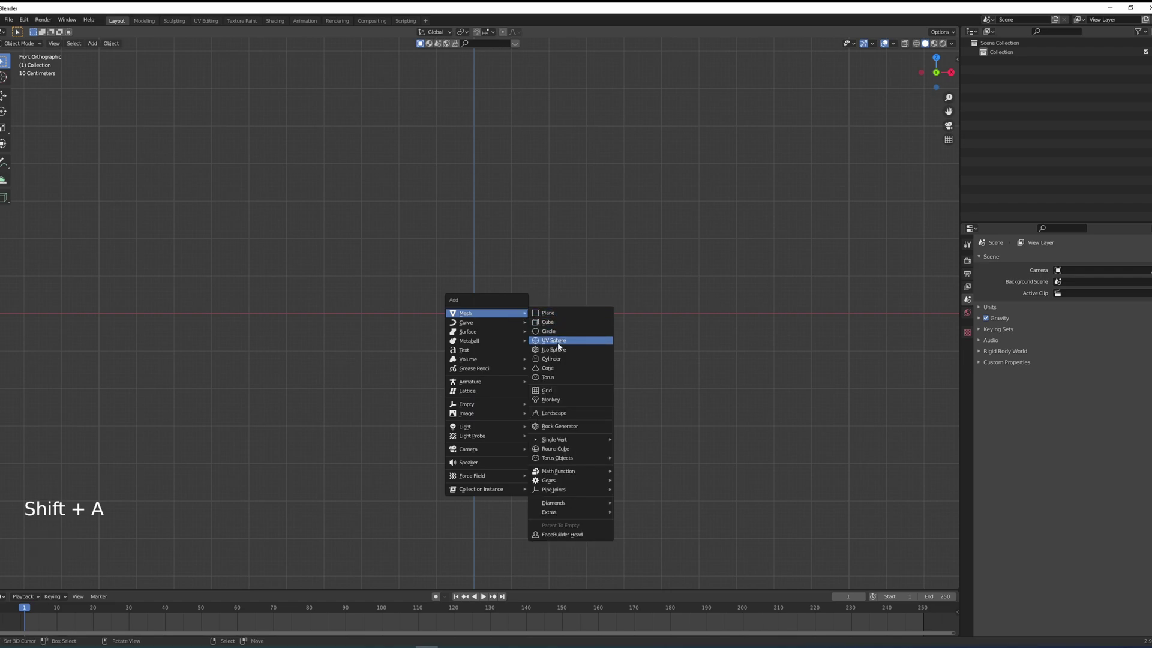
key(s)
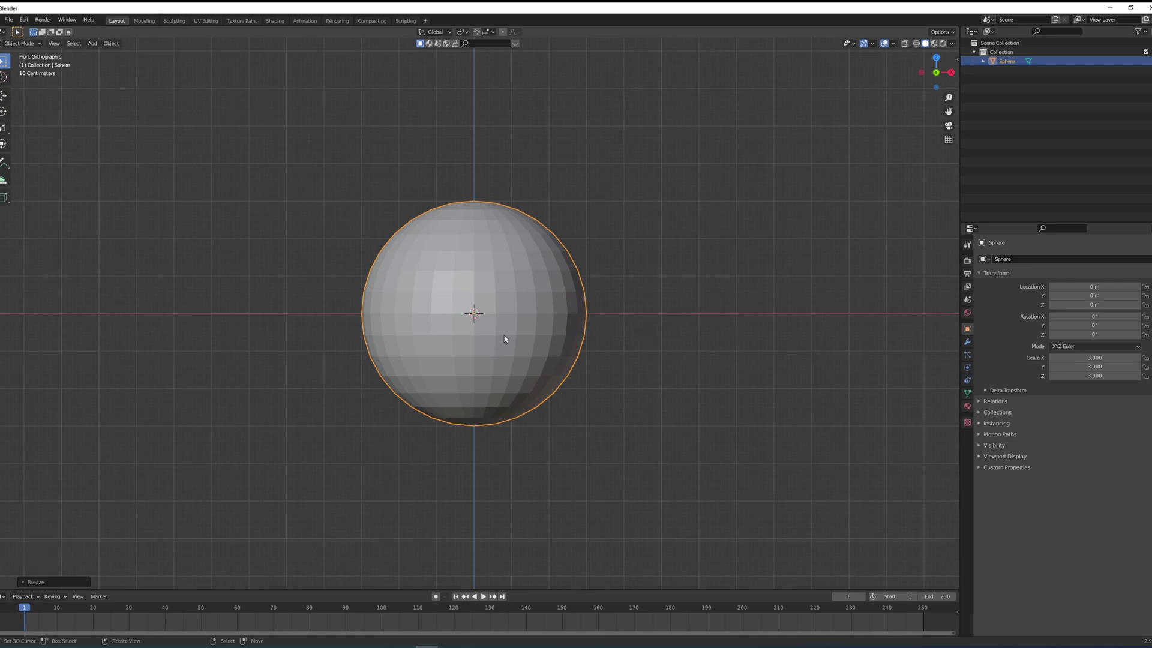
key(ctrl+a)
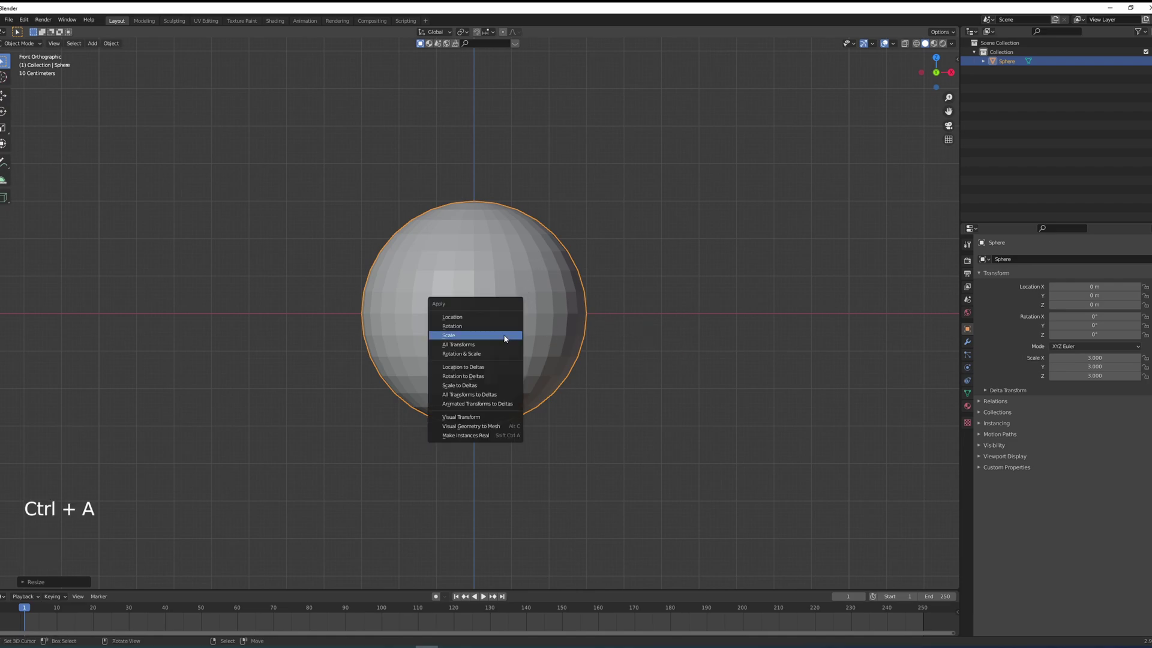
middle_click(624, 344)
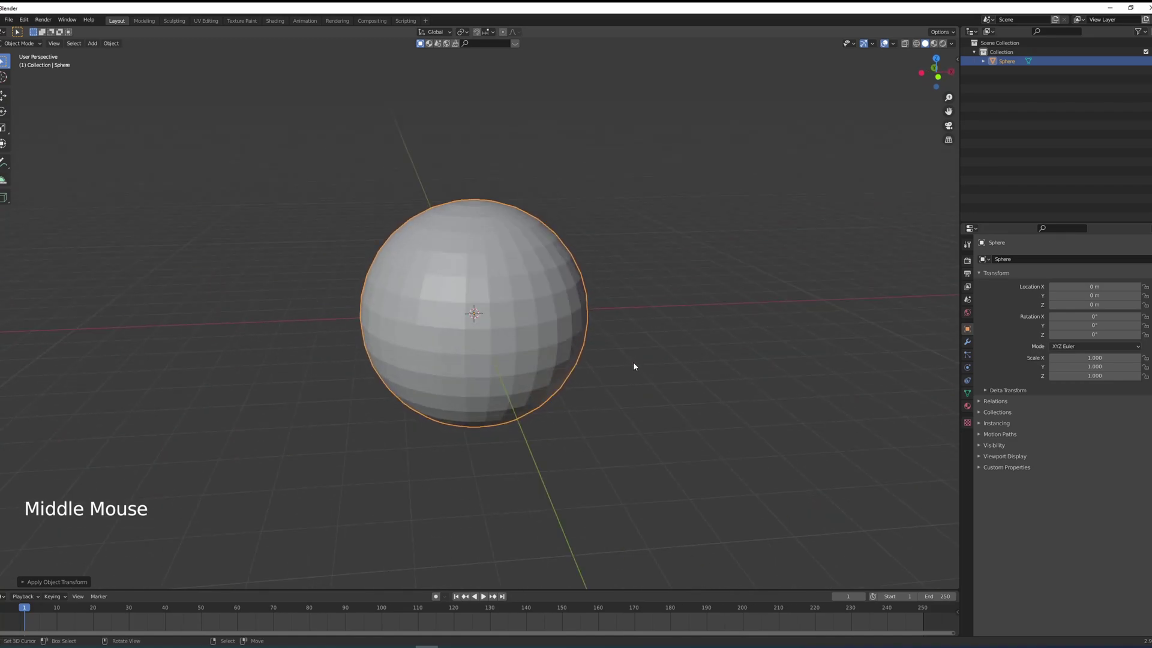
key(KP_1)
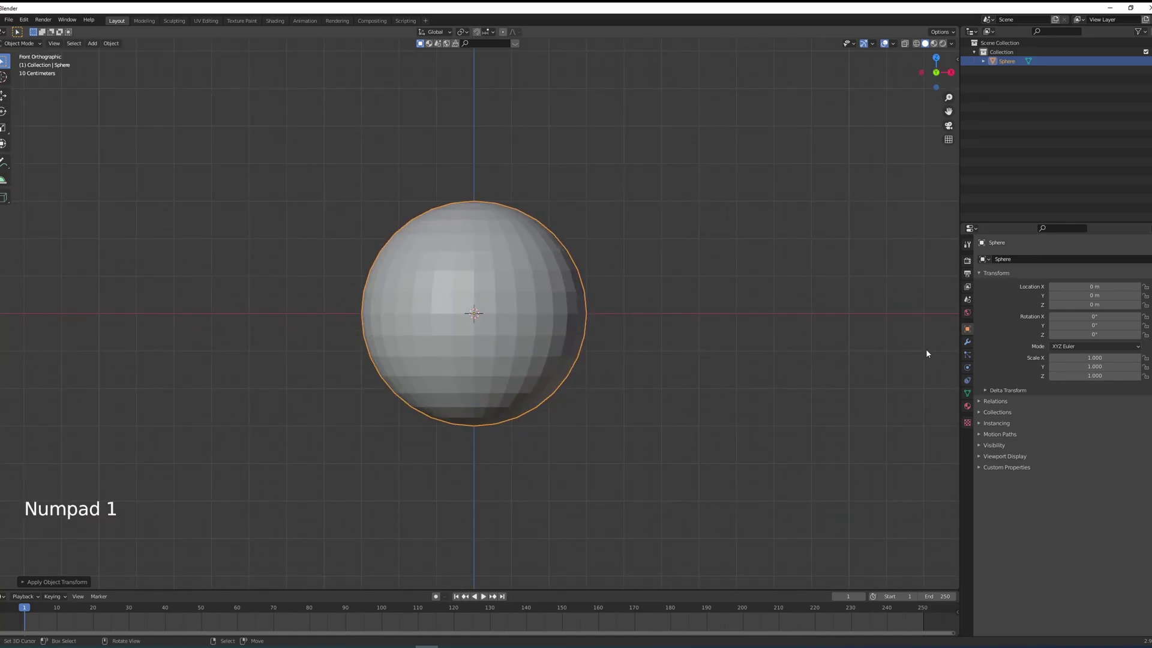
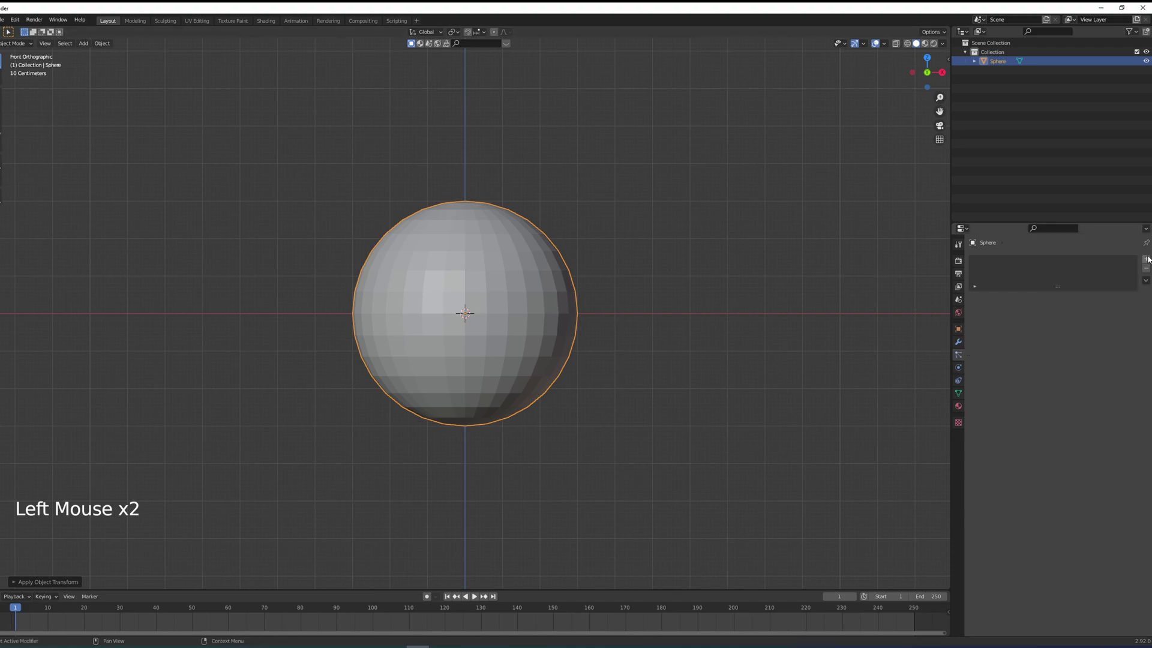
Add a default emitter particle system (1000 particles) to the sphere
click(1150, 258)
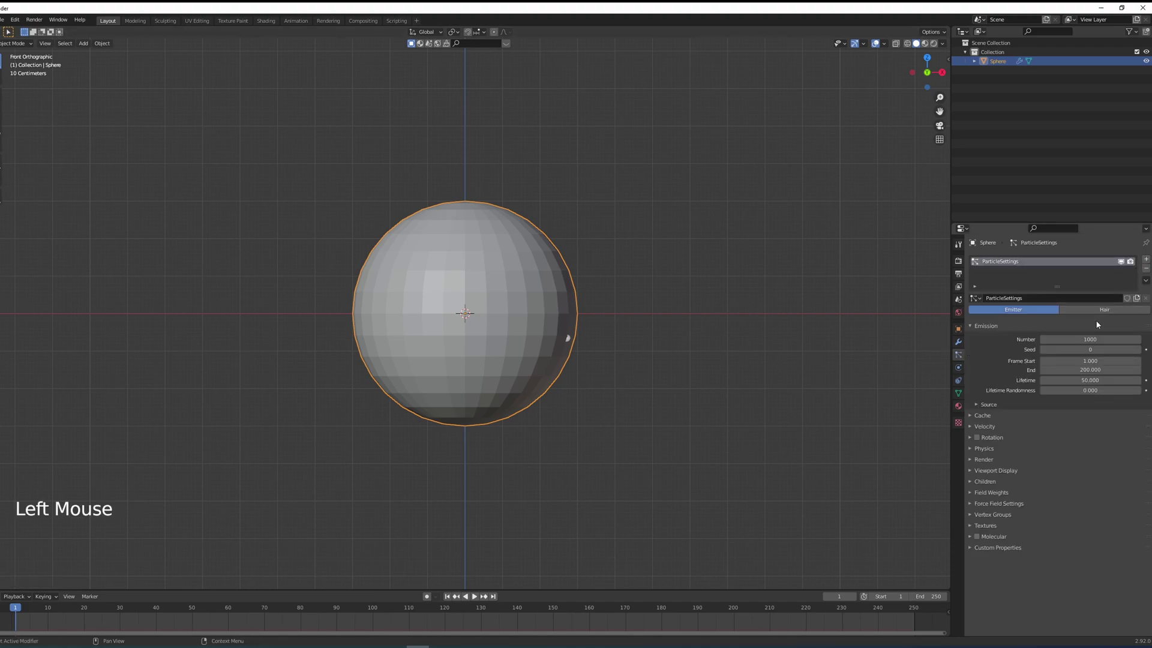
middle_click(720, 345)
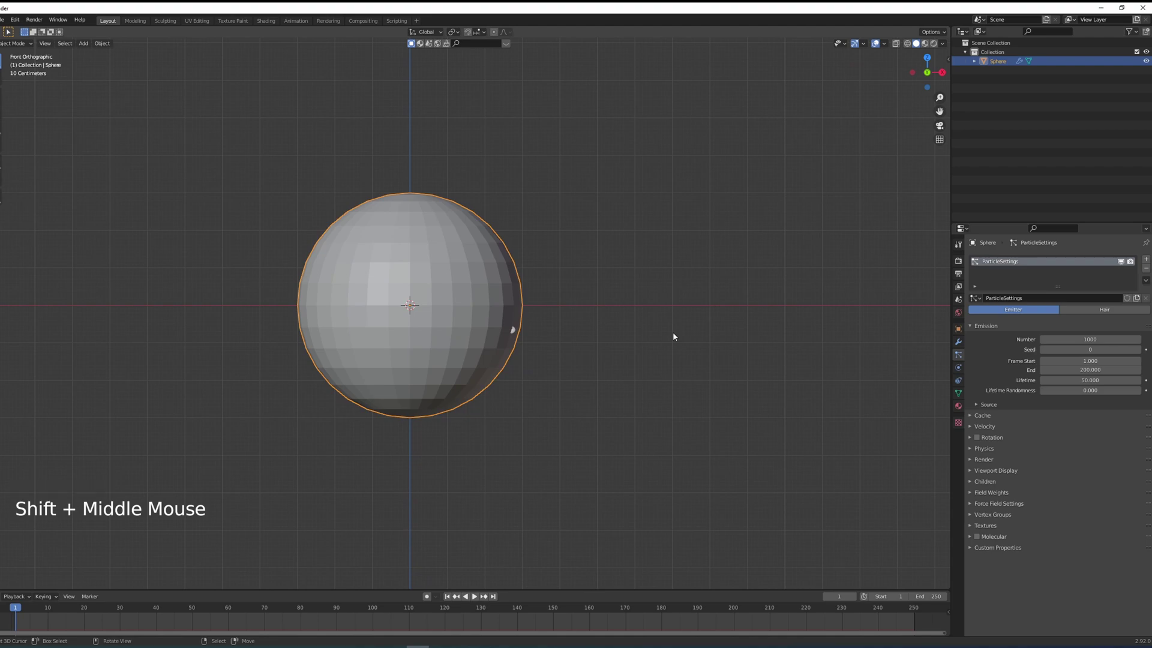
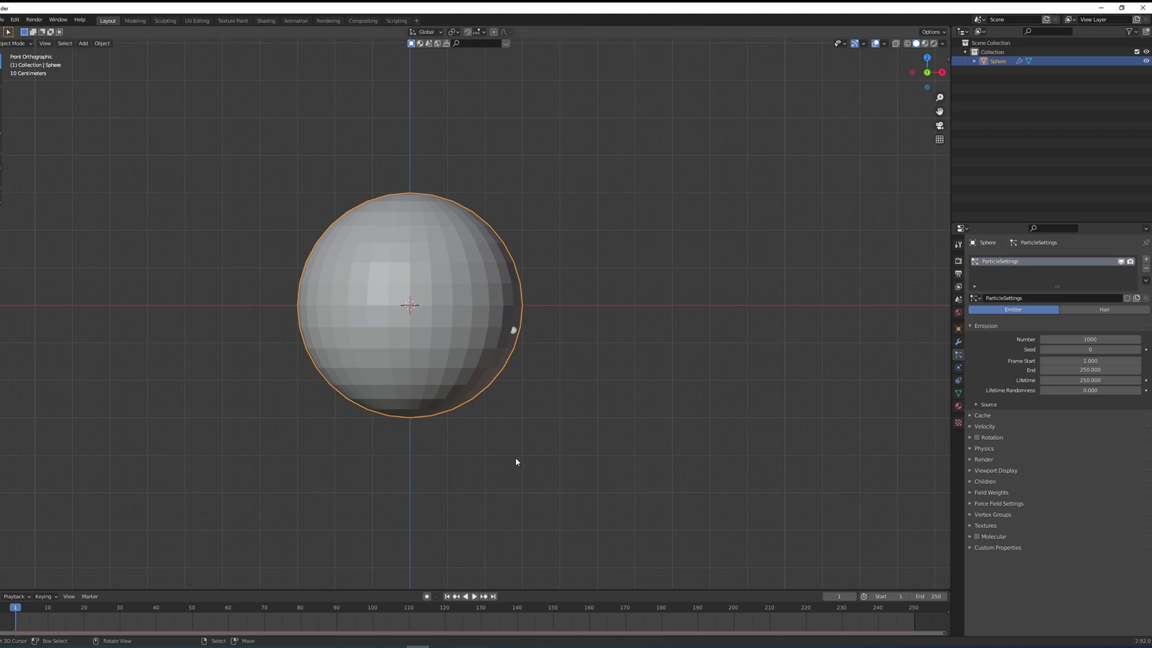
Play the particles, set the Gravity field weight to 0, and reveal the Velocity settings
key(alt+a)
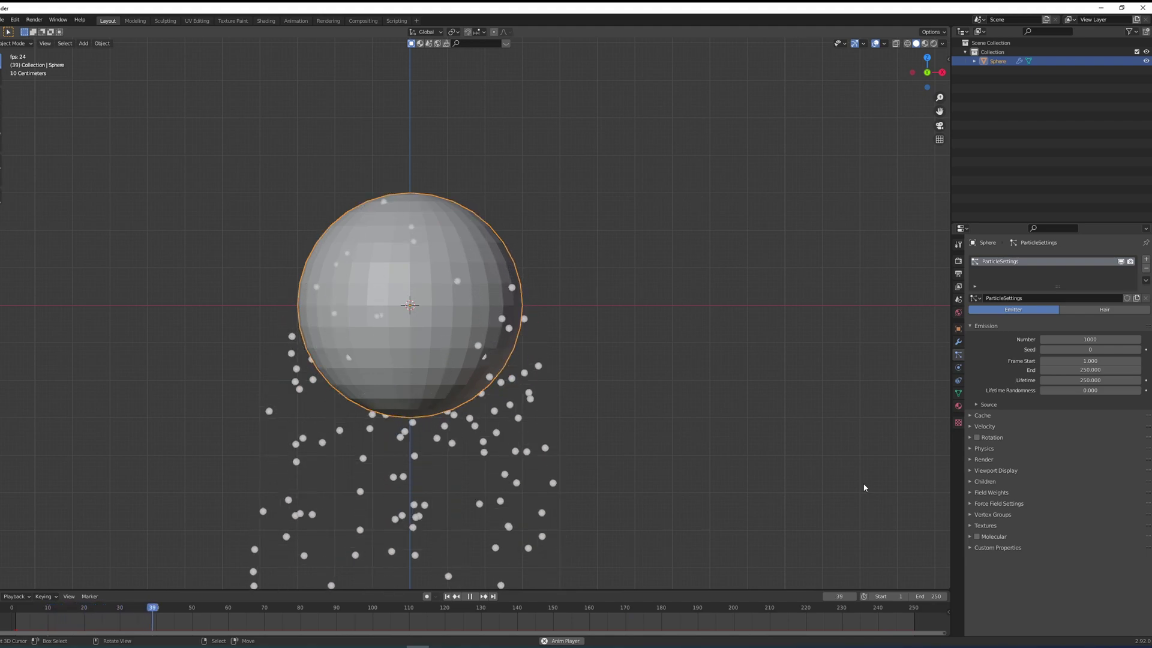
click(988, 510)
click(988, 510)
click(987, 499)
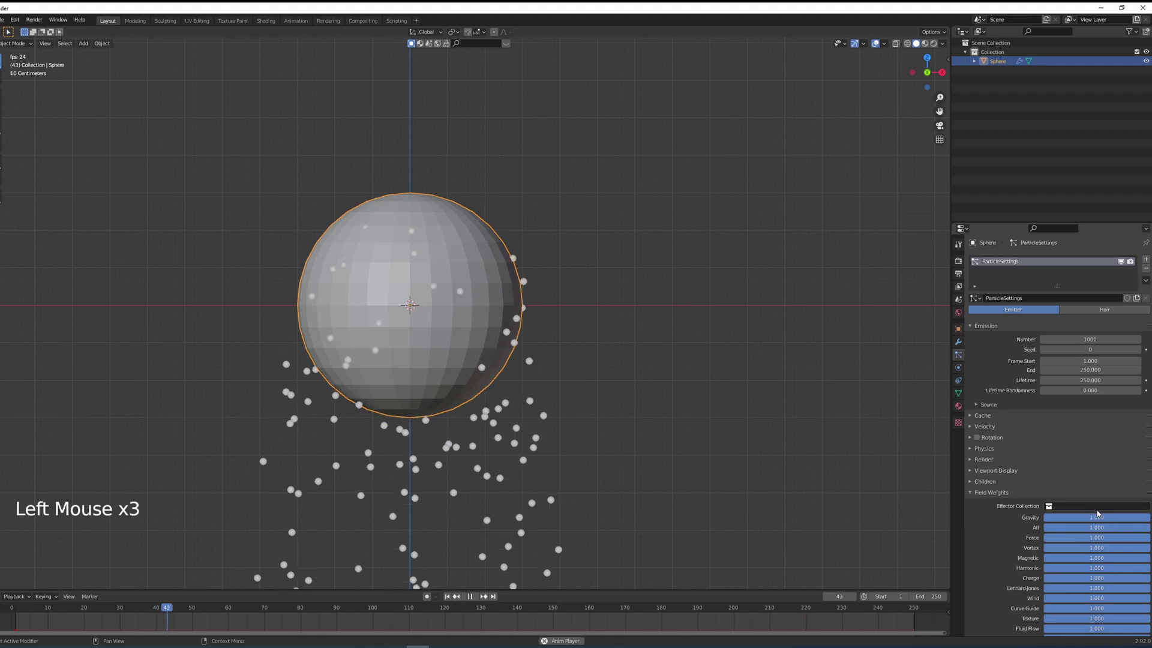
click(1120, 518)
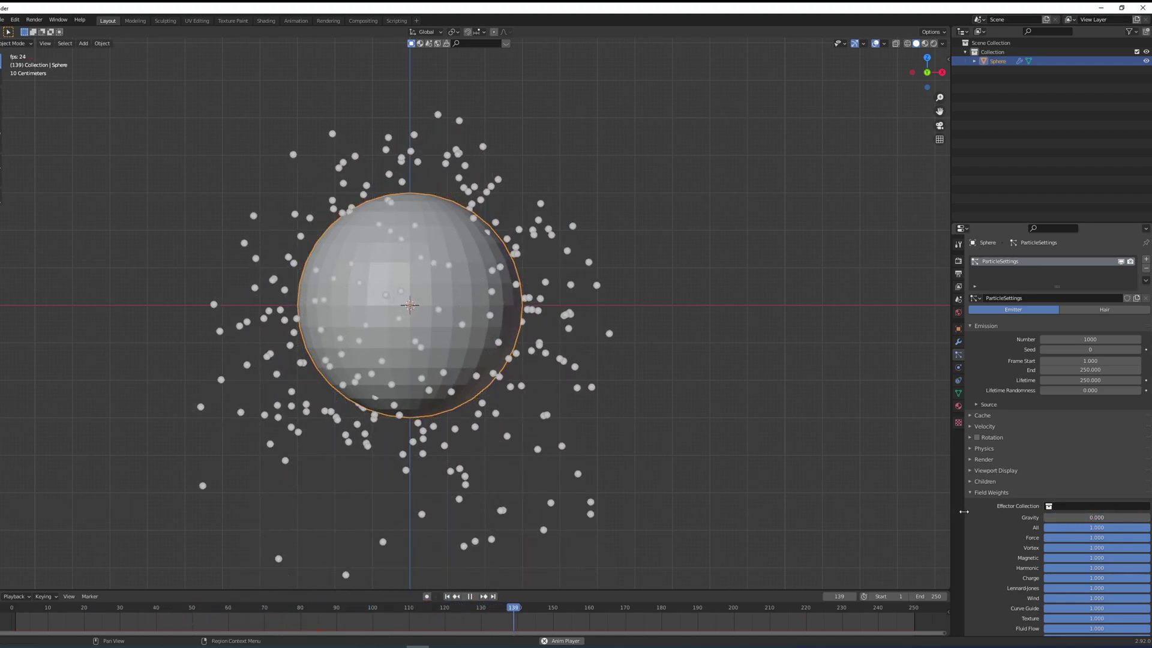
click(988, 495)
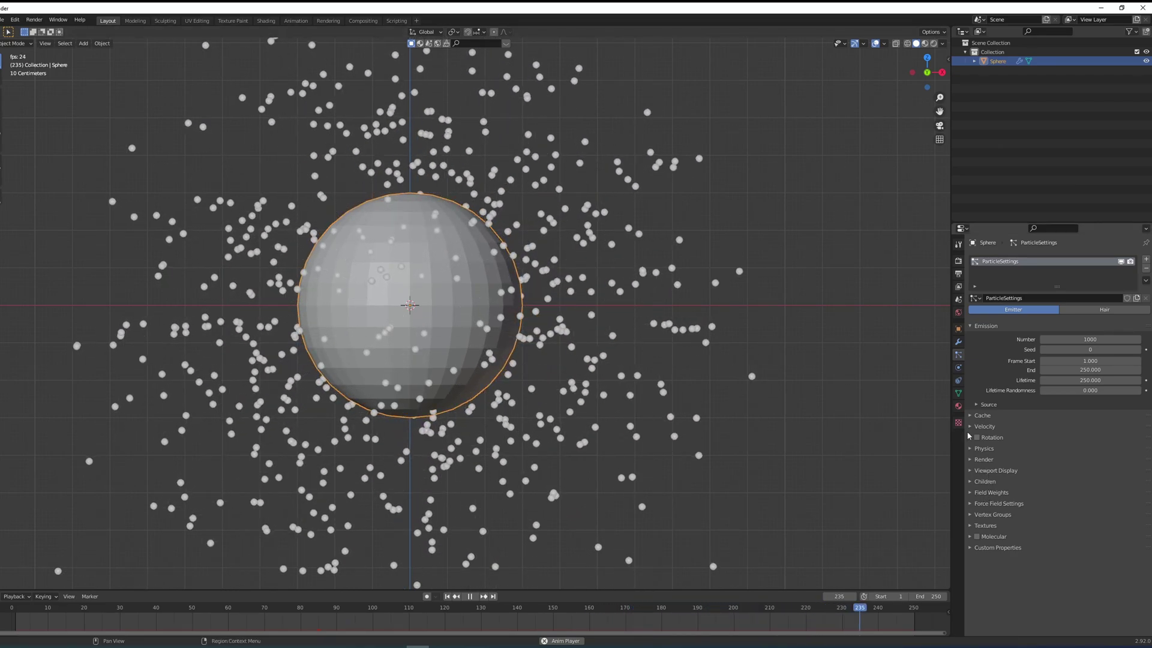
click(981, 429)
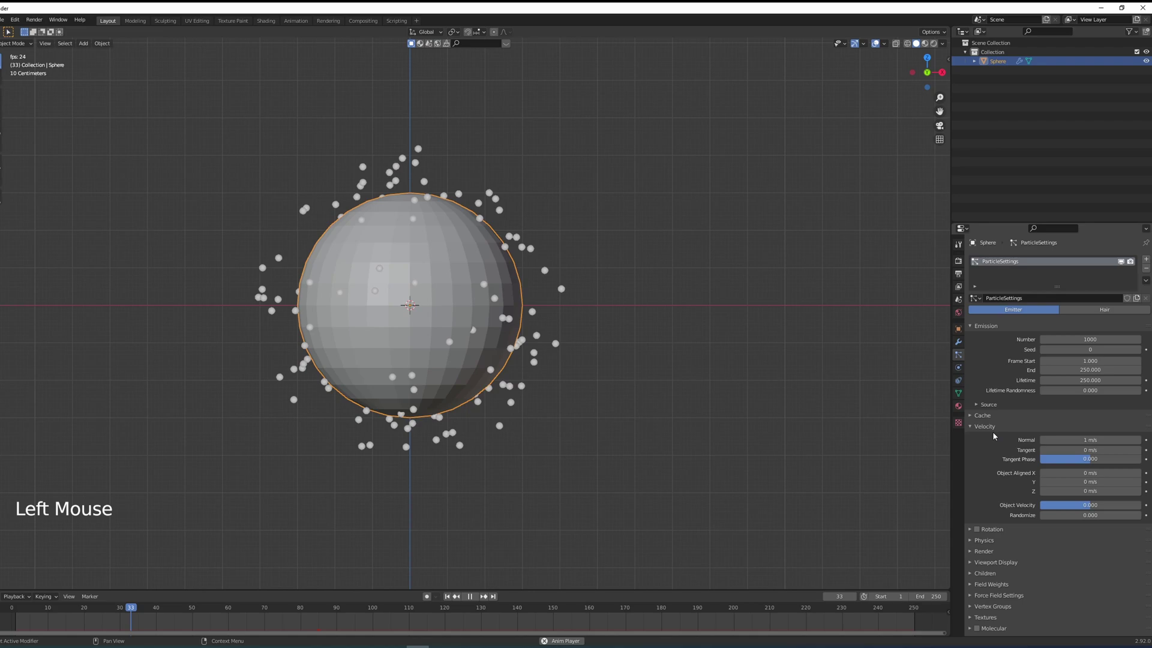
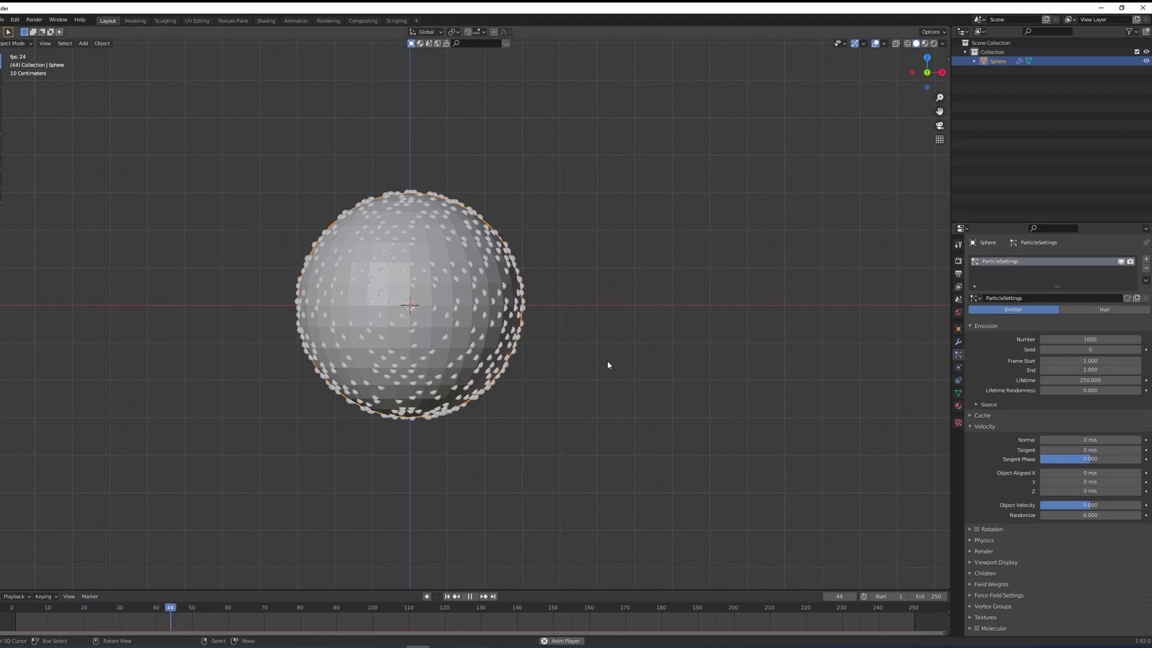
Add a second UV sphere, enlarge it, move it beside and below the emitter, and apply its scale
middle_click(608, 333)
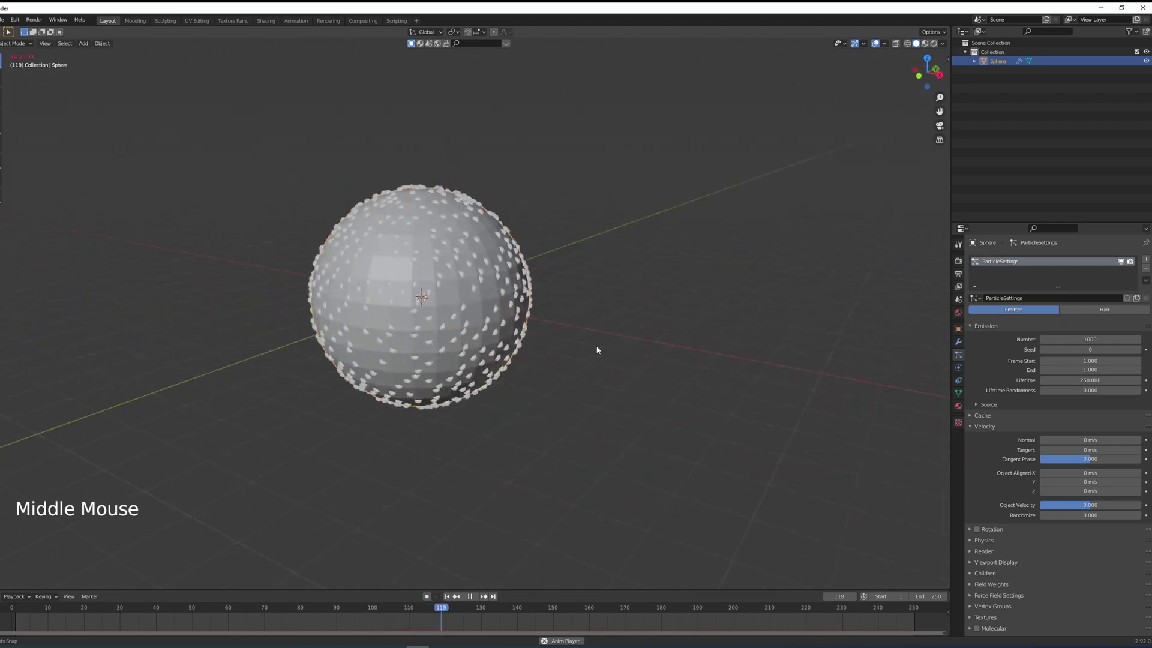
key(alt+a)
key(KP_1)
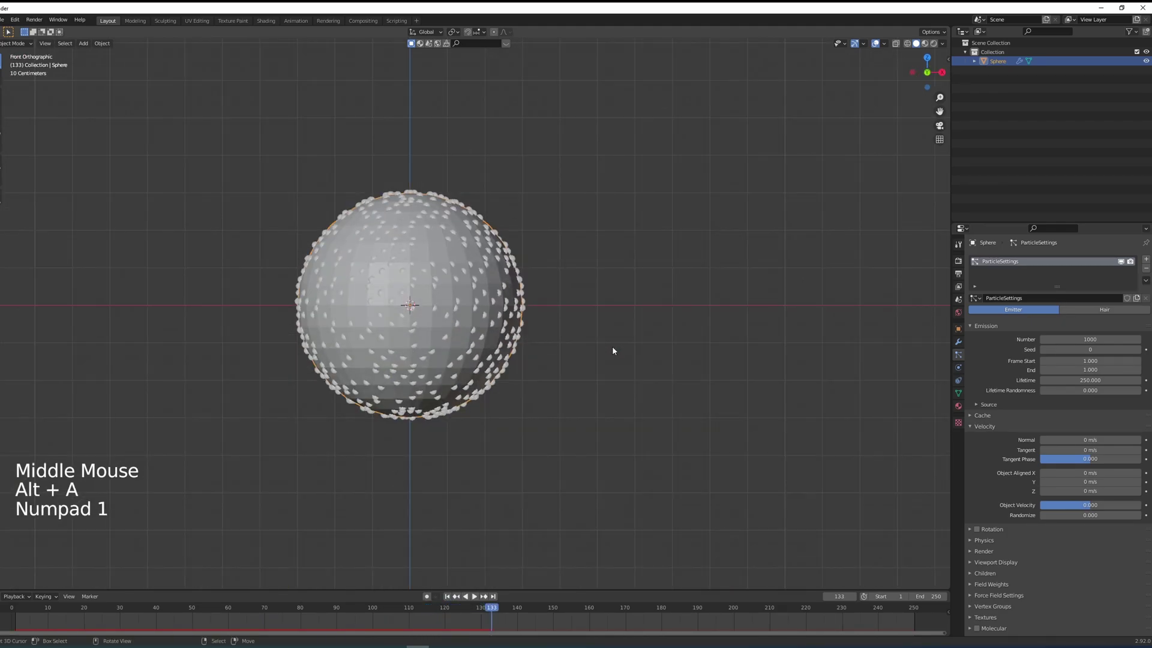
key(shift+a)
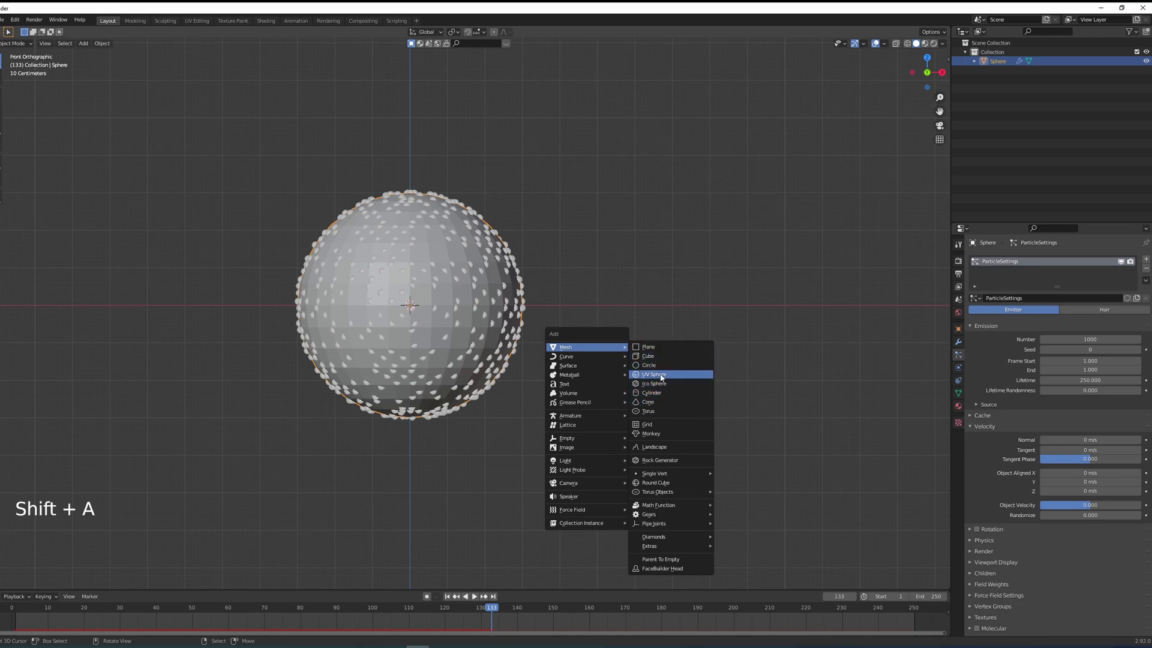
middle_click(636, 366)
key(g)
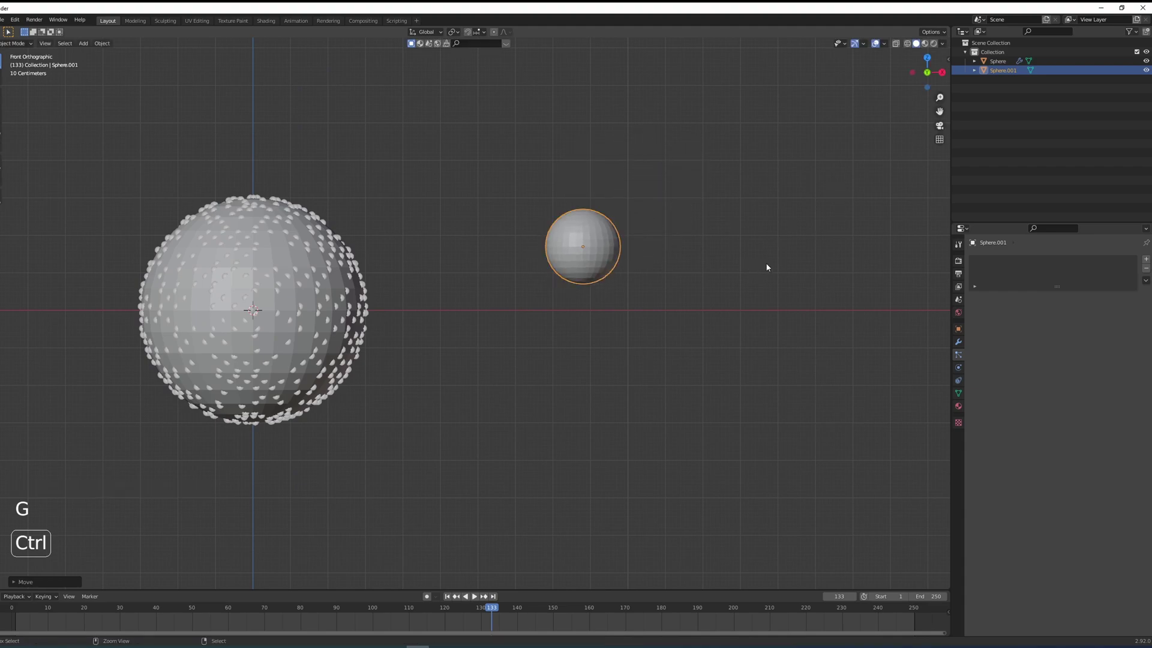
key(s)
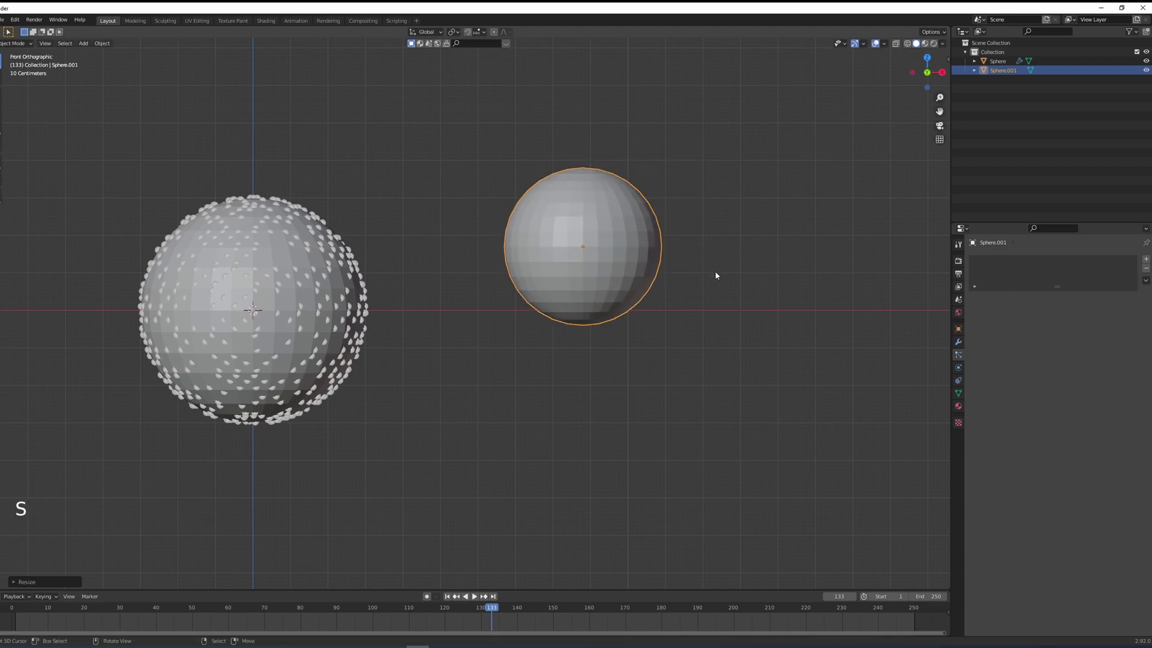
middle_click(711, 279)
key(g)
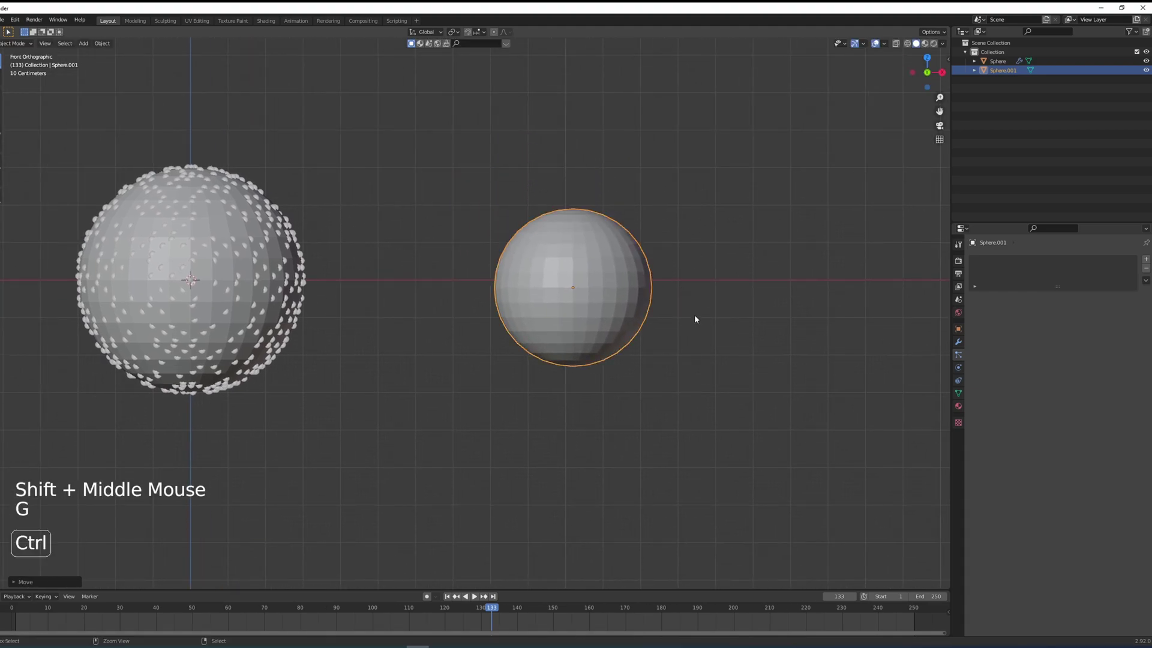
middle_click(584, 277)
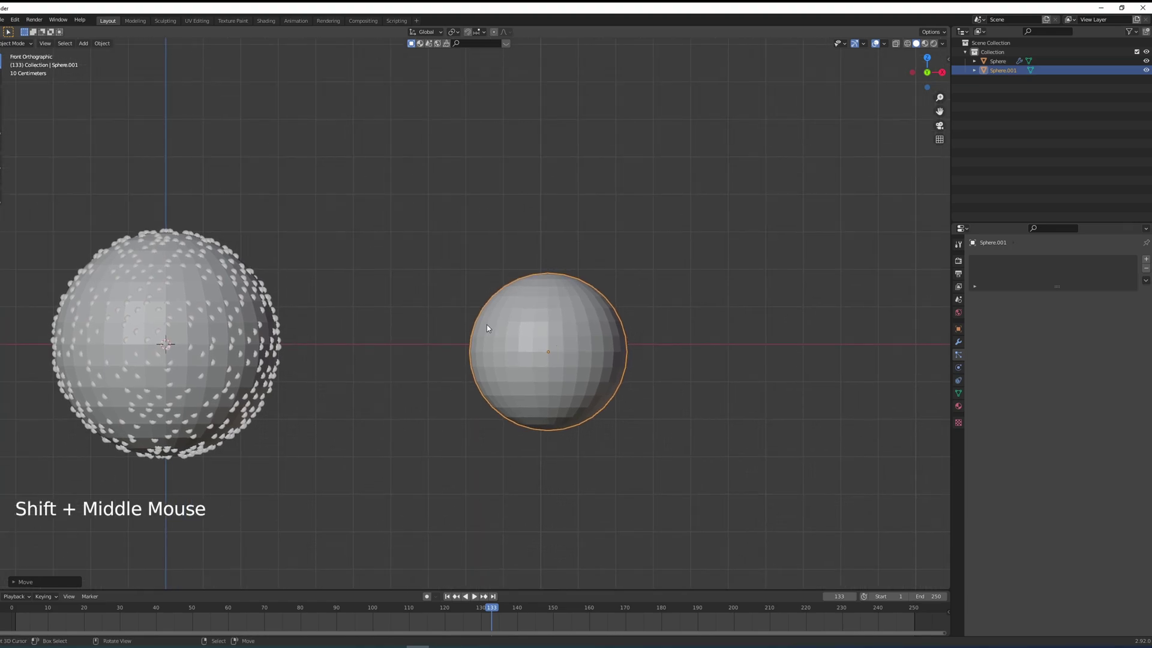
key(ctrl+a)
Add a third, smaller UV sphere and move it further to the right
middle_click(490, 315)
key(shift+a)
key(g)
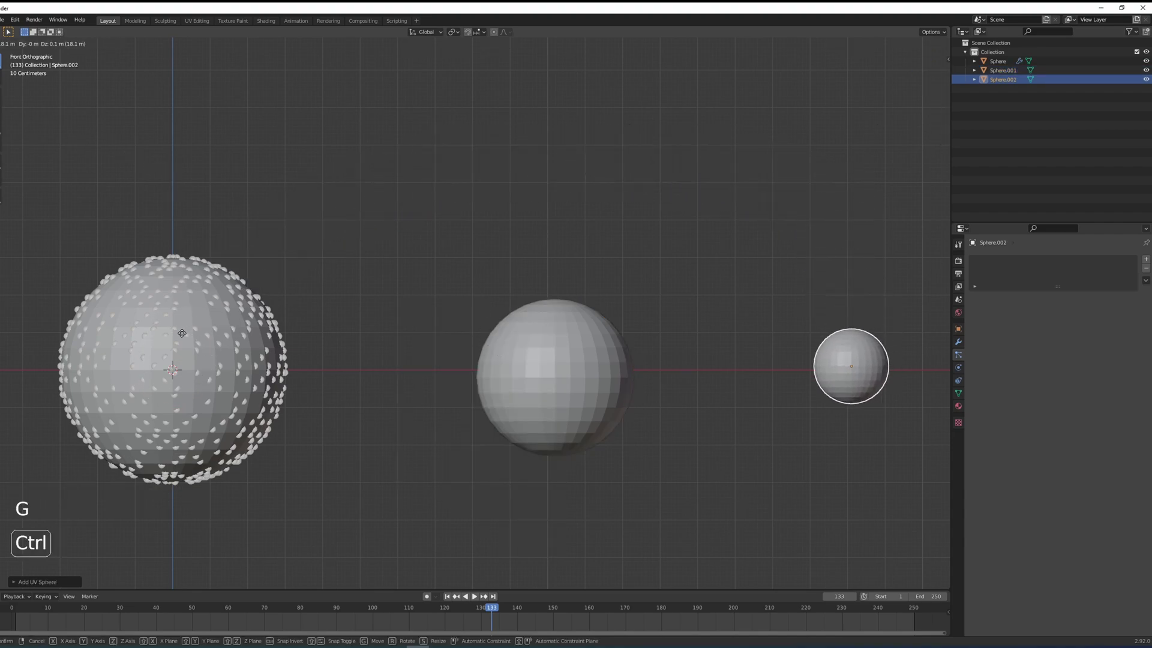
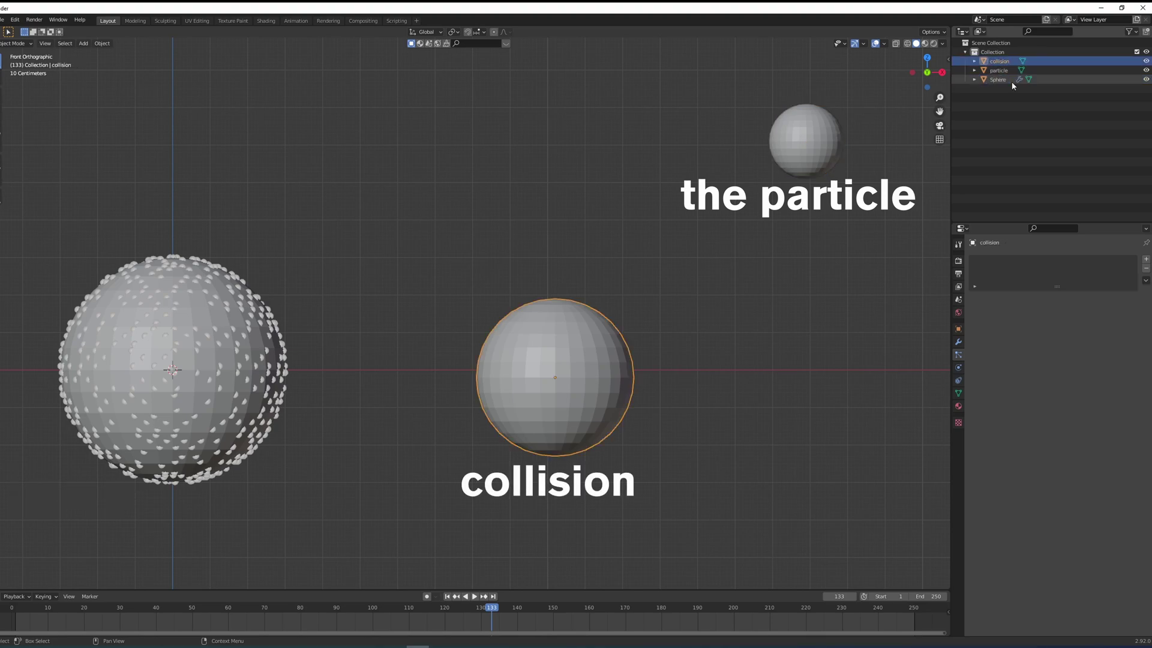
Rename the original sphere 'emitter' in the Outliner, then select the collision and emitter spheres
click(1015, 79)
double_click(1004, 81)
key(t)
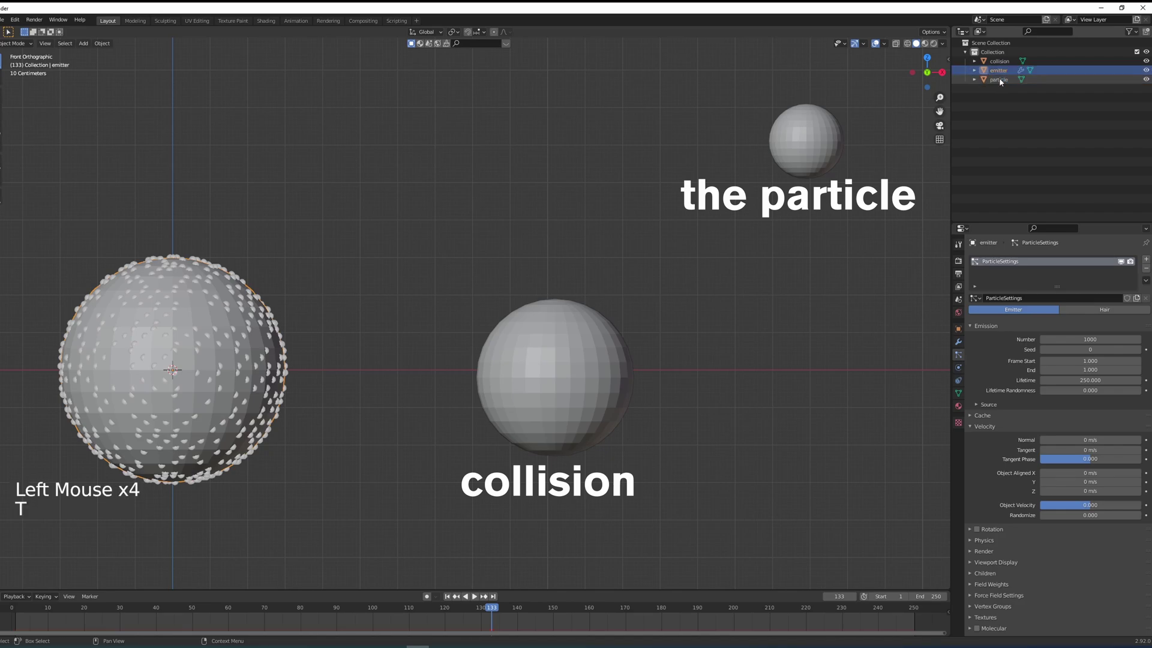
right_click(606, 427)
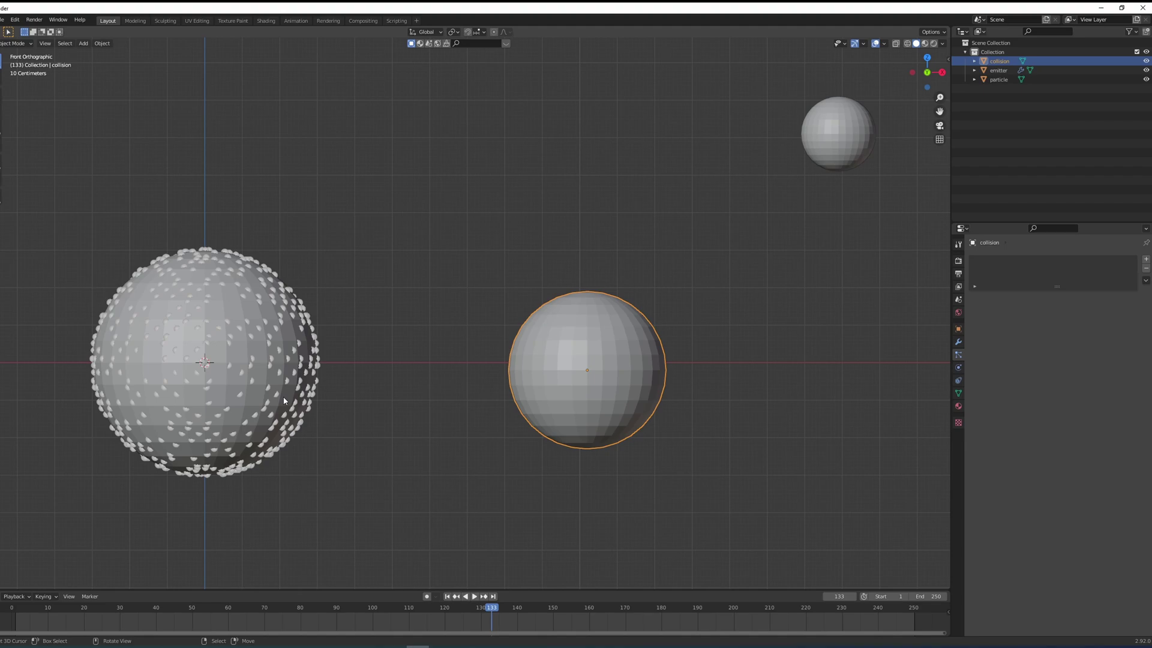
right_click(258, 380)
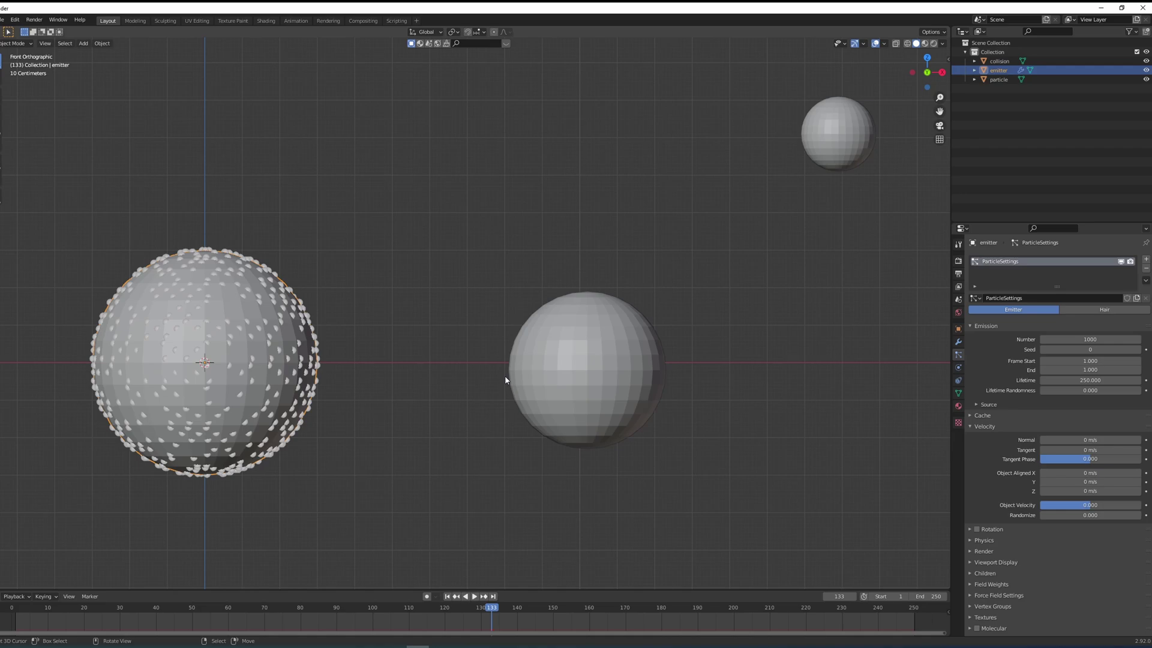
Select the collision sphere to reach its physics settings
right_click(508, 379)
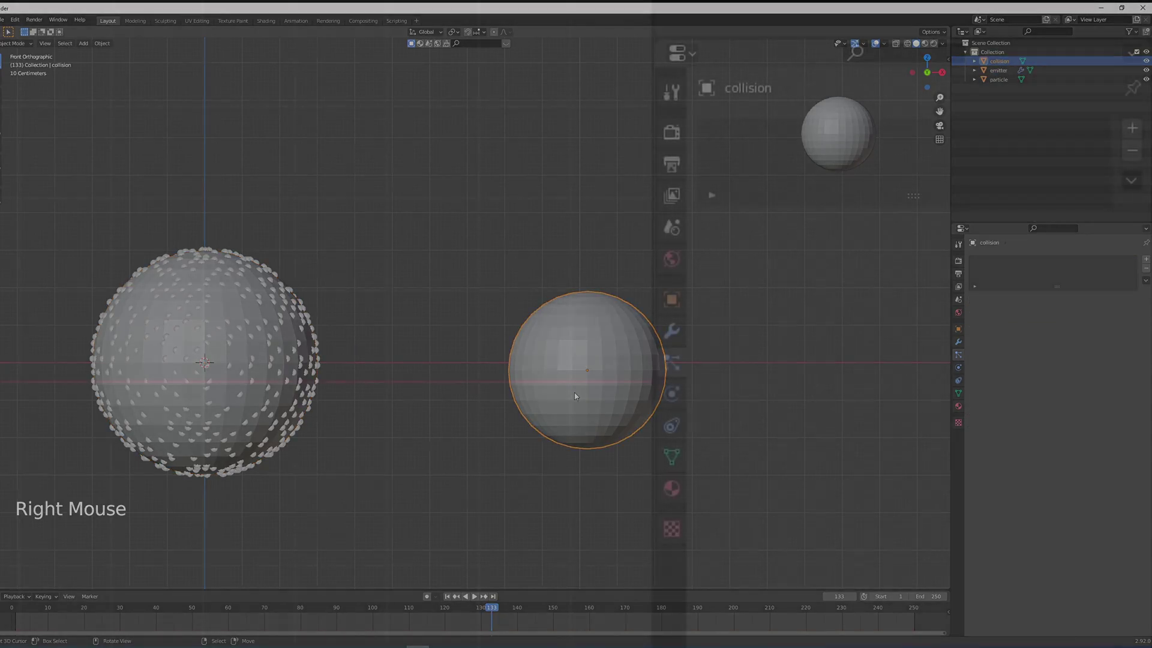
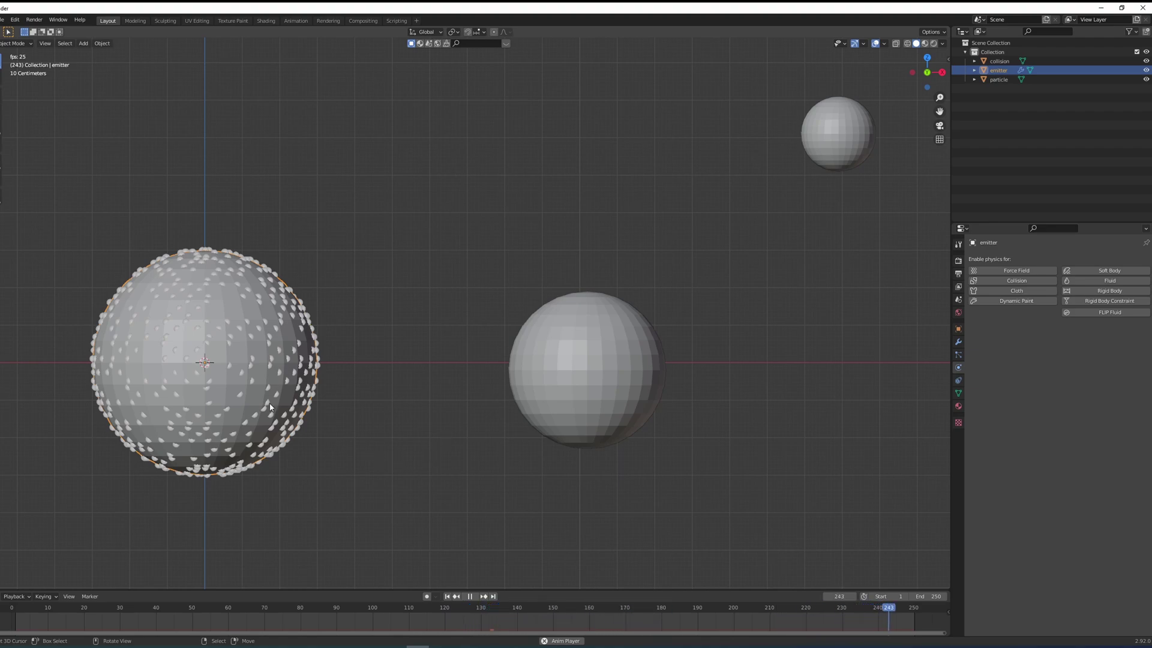
right_click(822, 145)
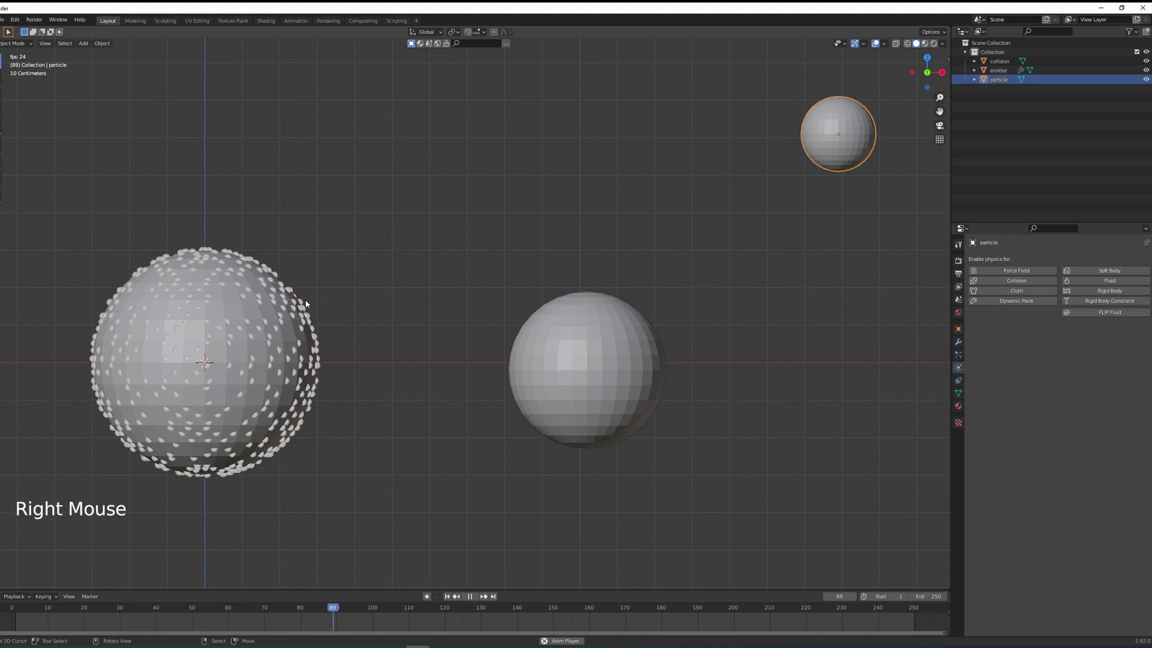
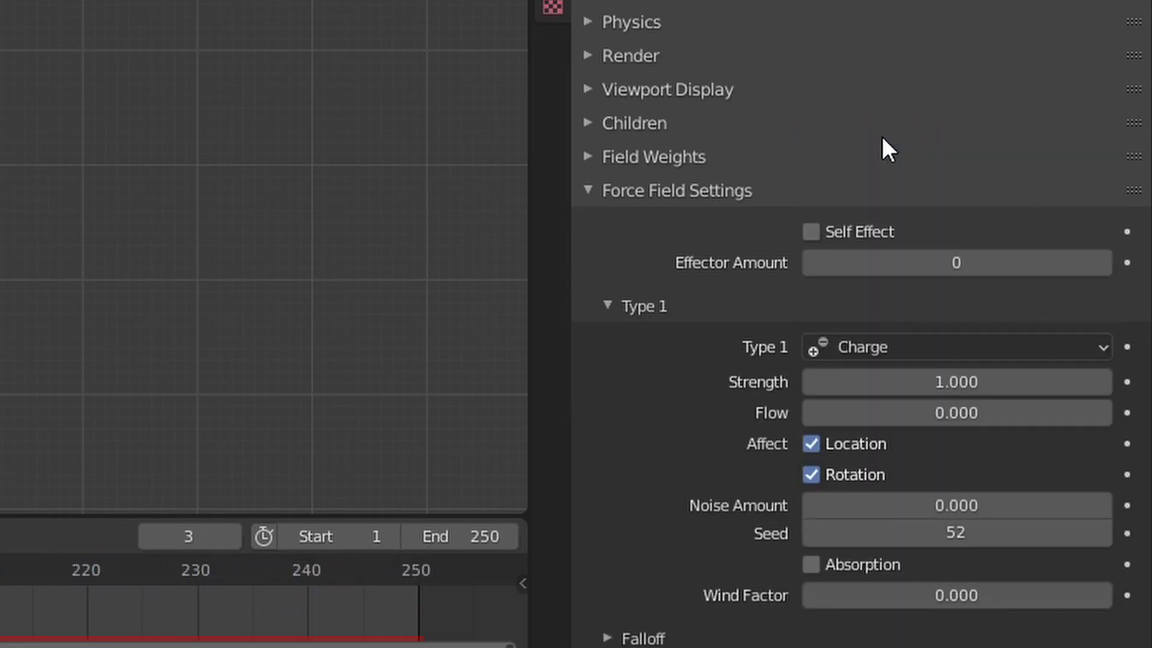
Scroll through the emitter's particle properties to reach the Force Field Settings
middle_click(435, 447)
scroll(down, 3)
scroll(up, 3)
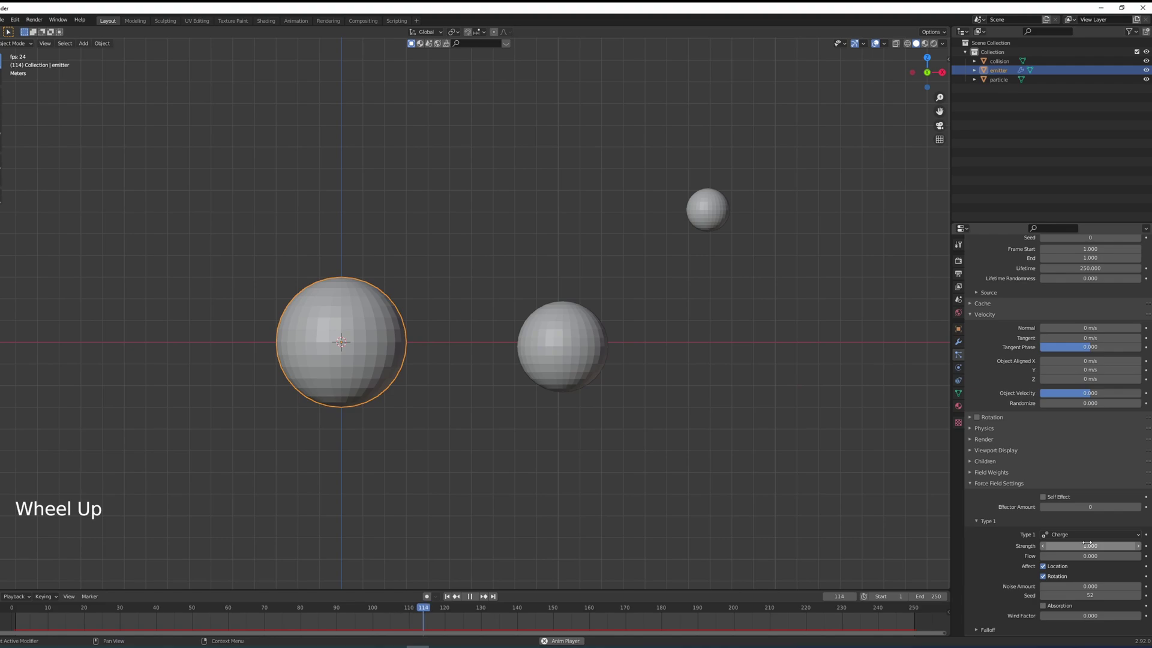
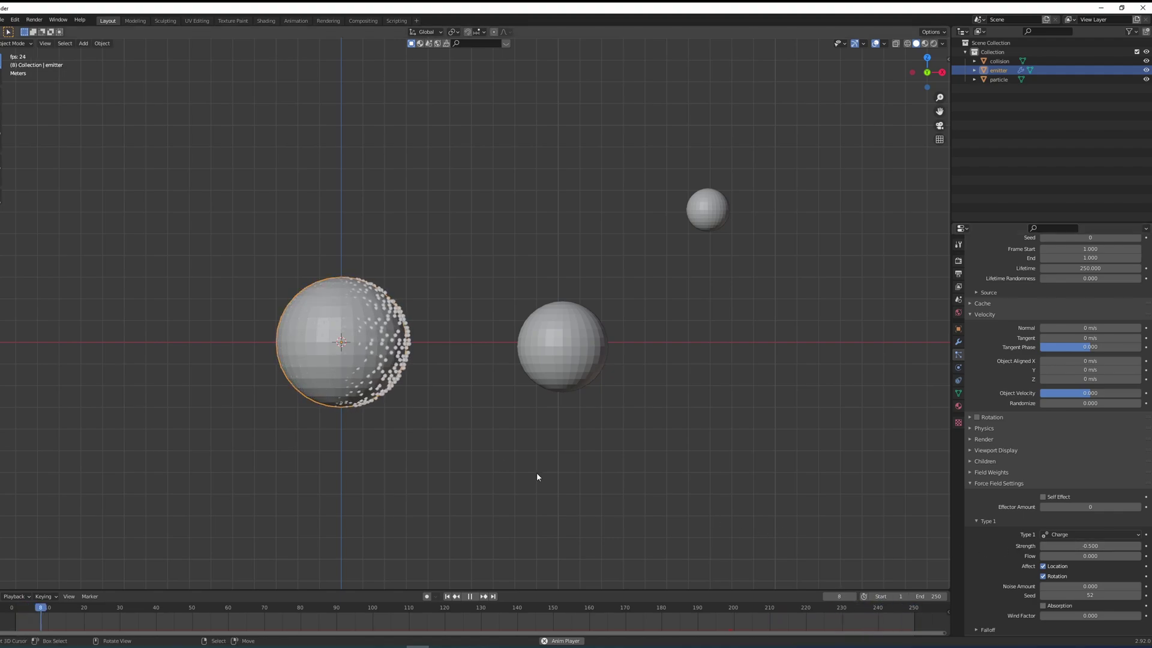
scroll(up, 3)
scroll(down, 3)
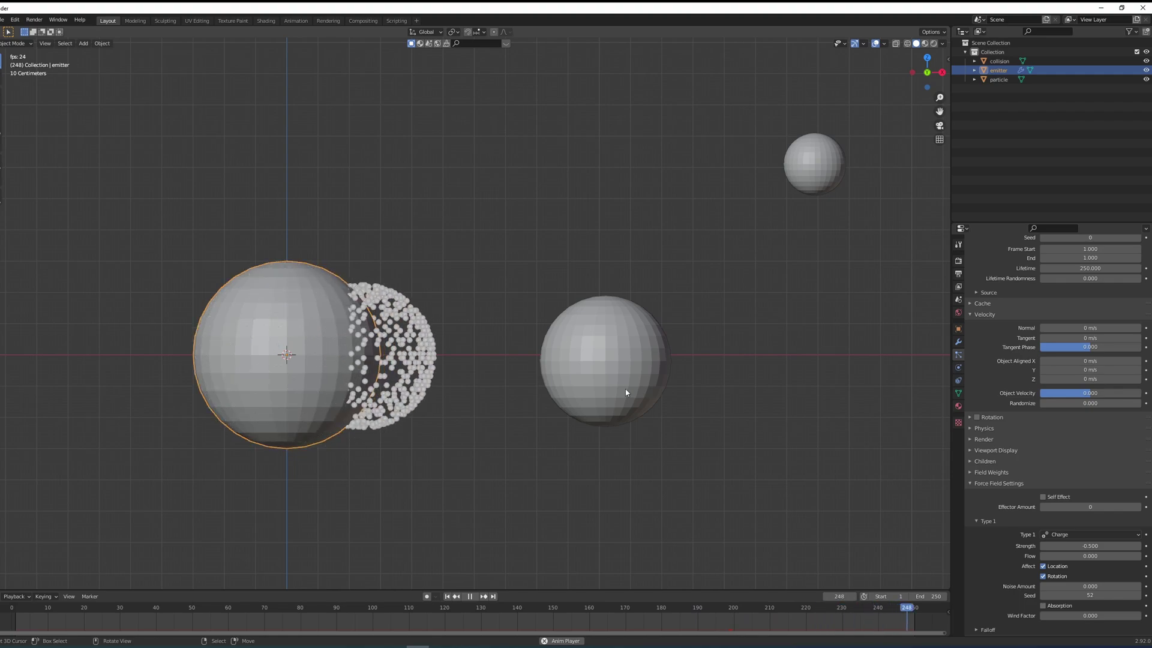
Enable Collision physics on the collision sphere and raise Particle Damping to about 0.92
right_click(938, 368)
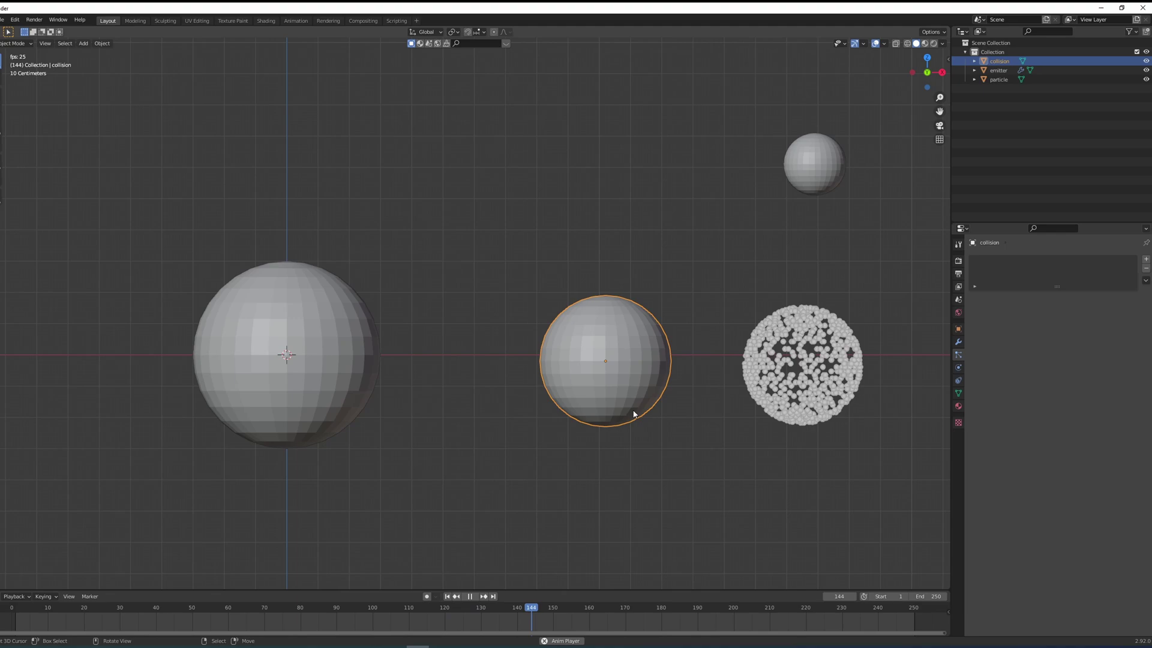
click(961, 372)
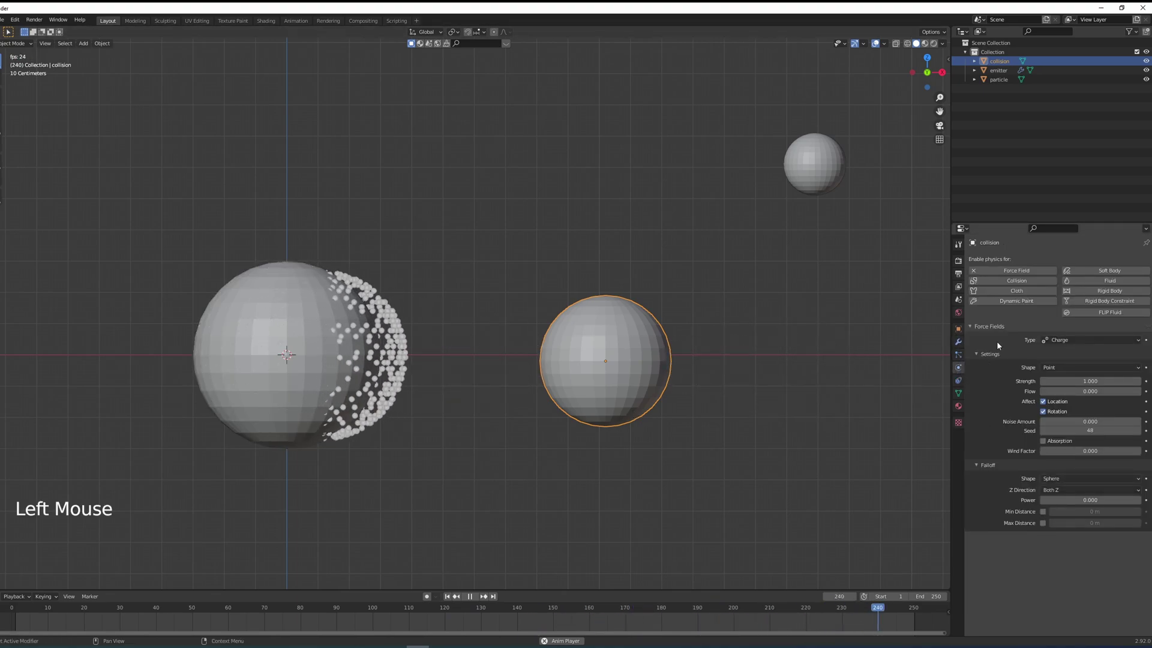
click(1002, 282)
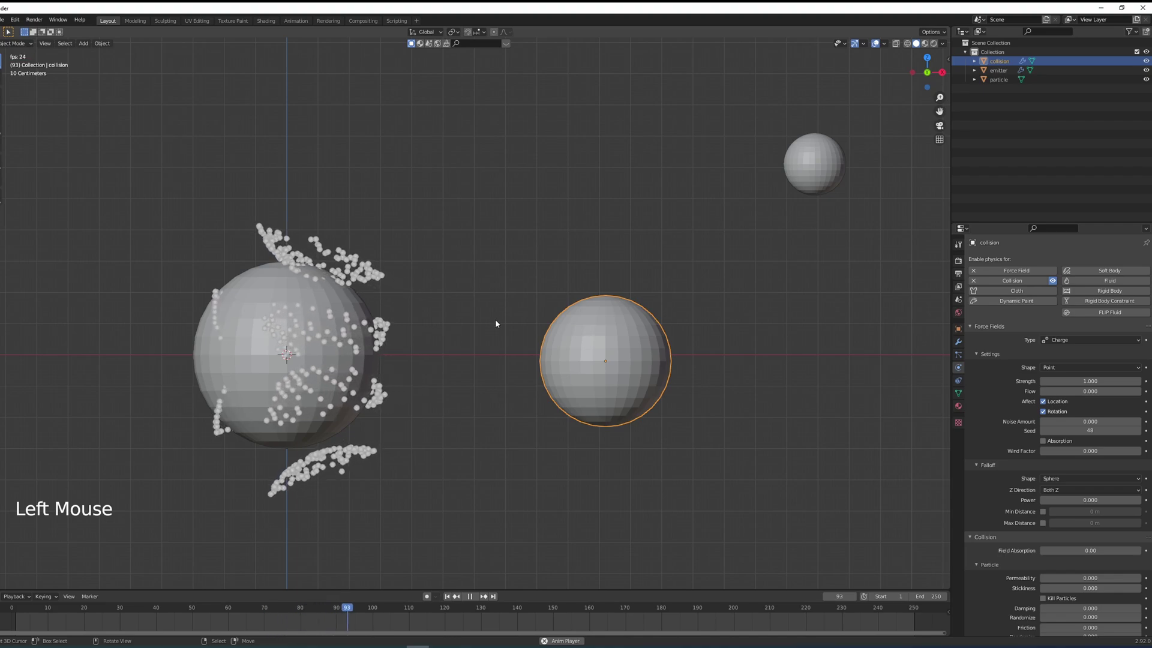
scroll(down, 3)
scroll(down, 3)
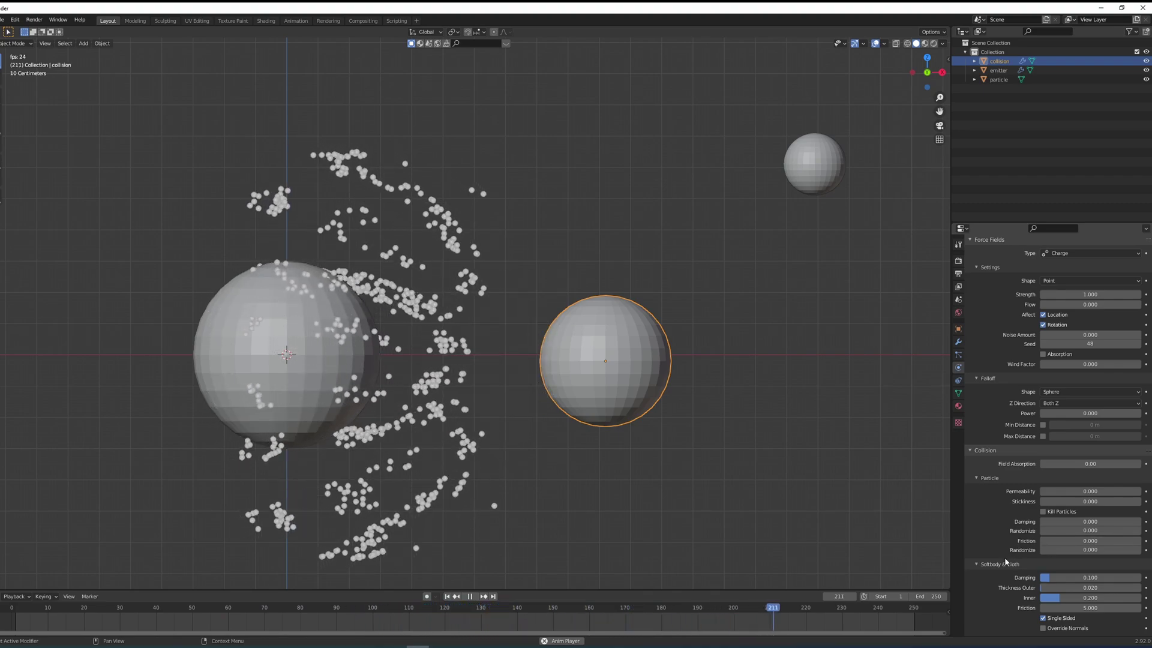
click(1005, 566)
click(1091, 590)
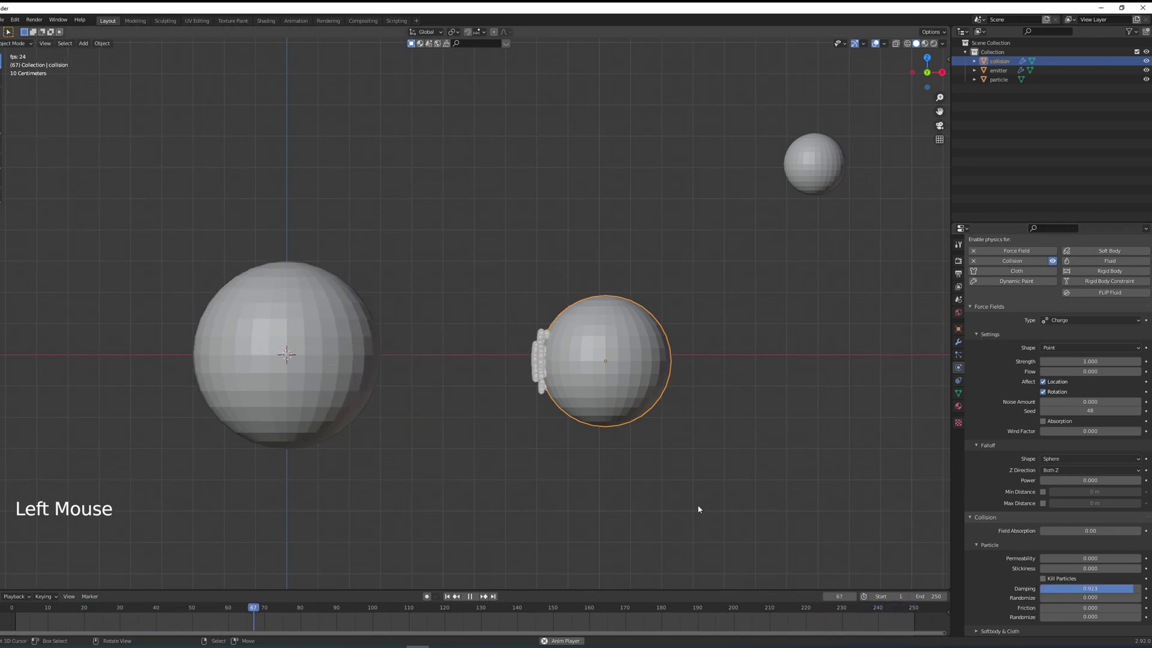
middle_click(708, 506)
scroll(up, 3)
middle_click(725, 499)
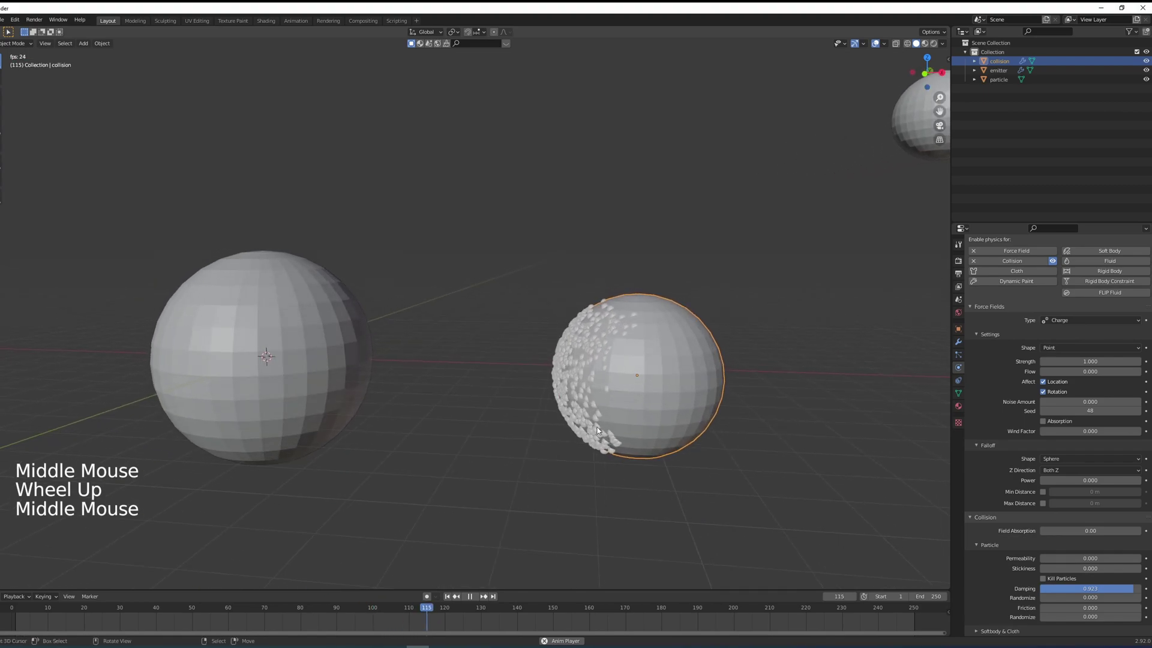
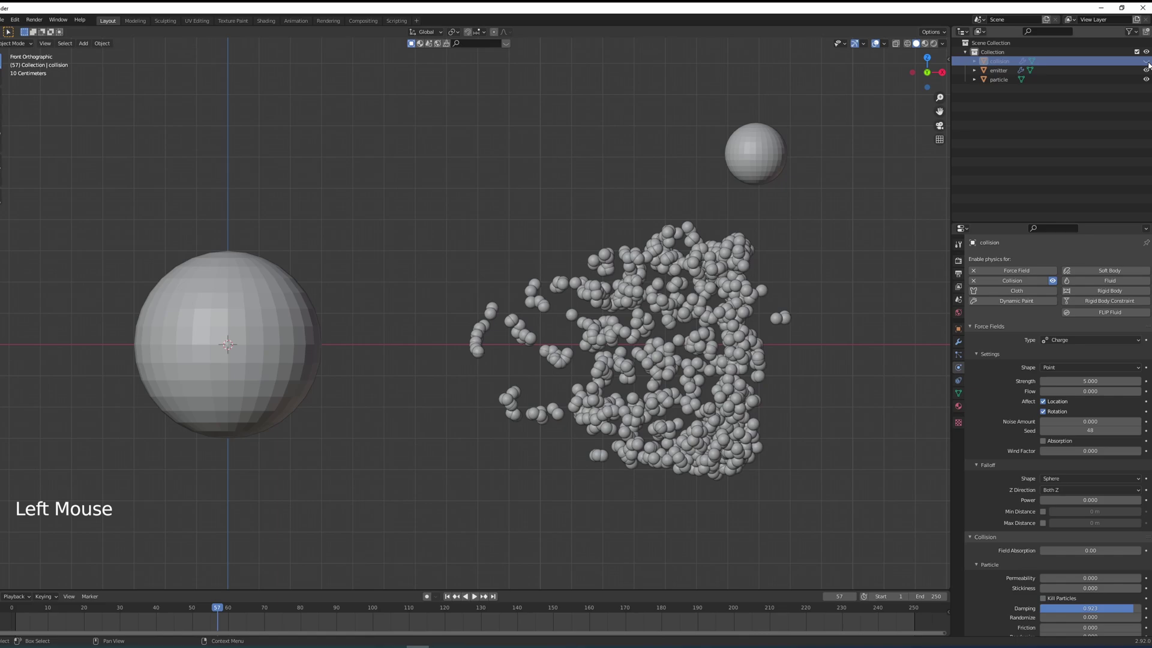
Play the simulation, show the Object properties tab and hide a selected sphere
key(alt+a)
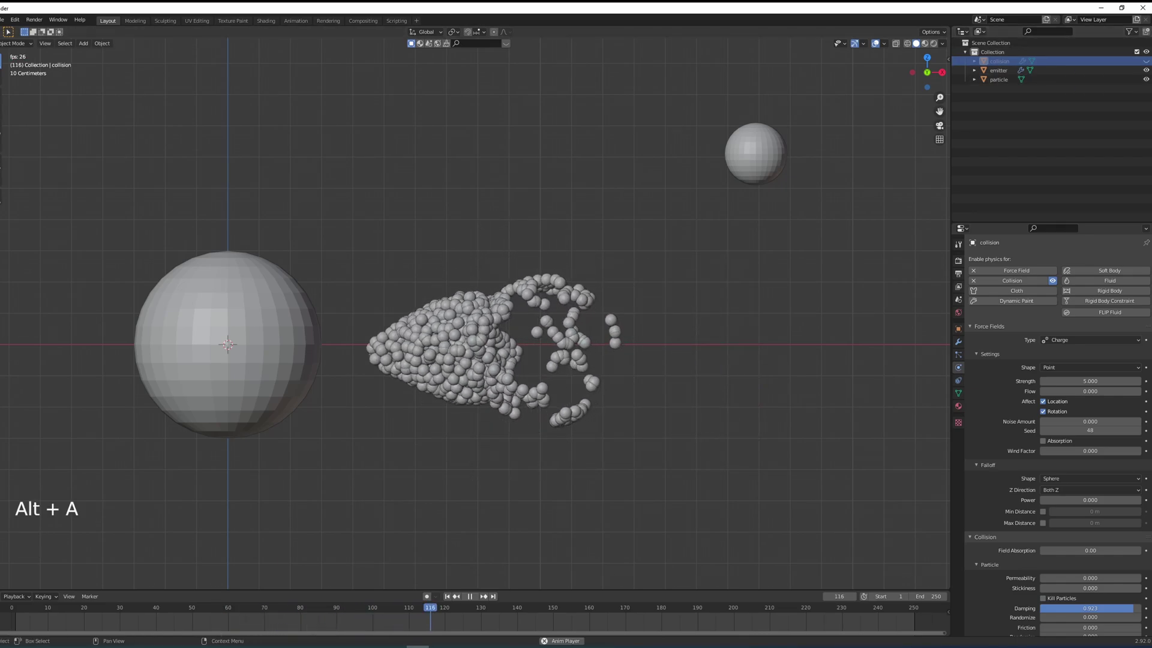
click(1150, 62)
right_click(591, 380)
key(h)
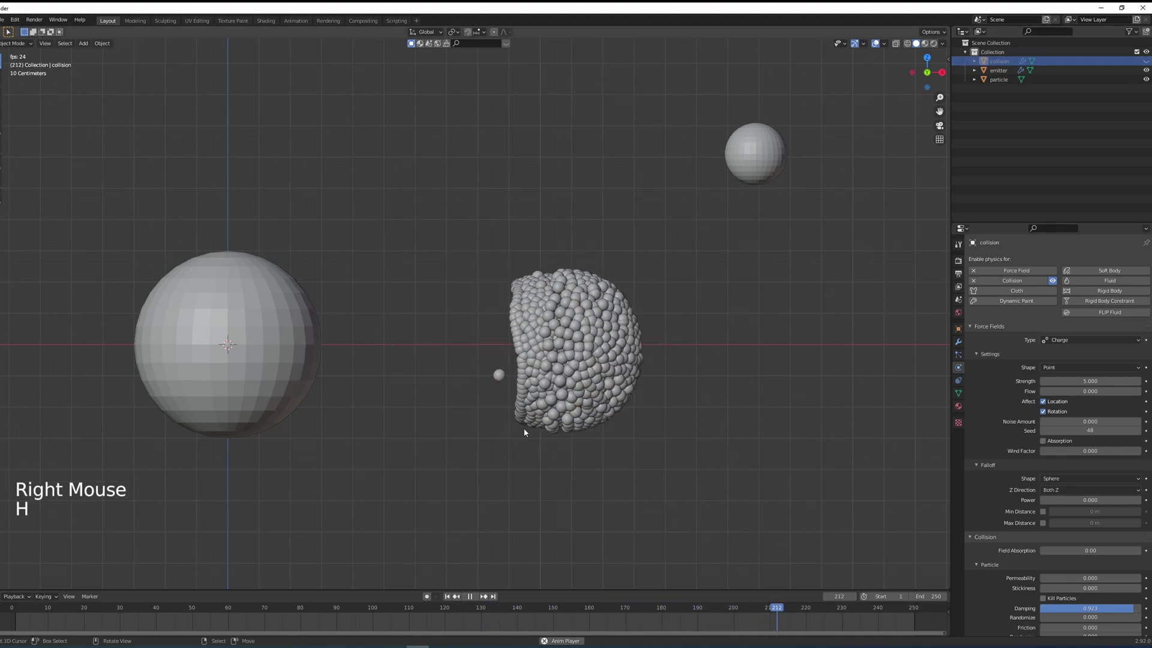
Zoom around the massing particles and stop playback at frame 76
scroll(up, 3)
middle_click(678, 412)
scroll(down, 3)
scroll(down, 3)
middle_click(563, 373)
scroll(up, 3)
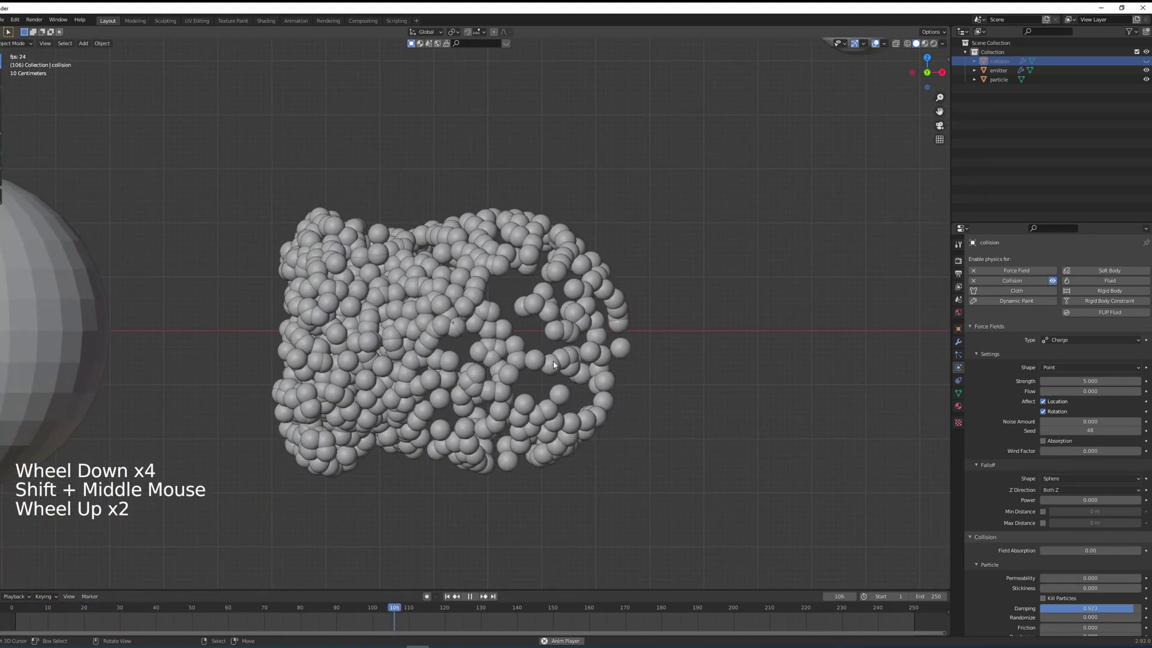
key(alt+a)
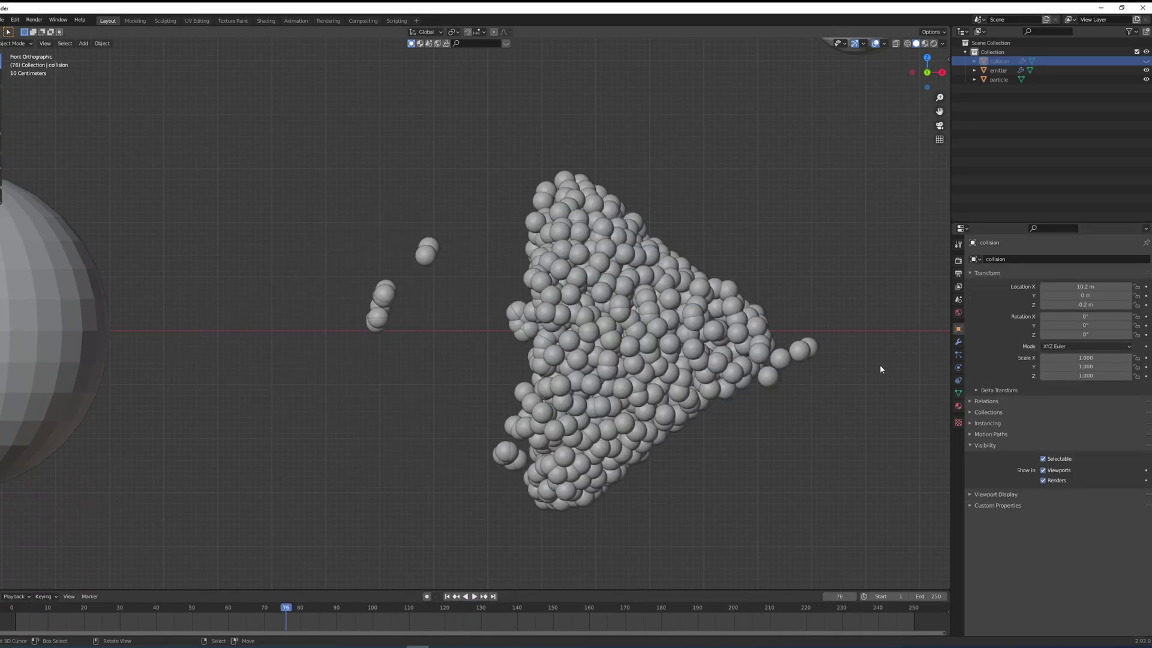
Disable Renders visibility for the collision sphere so it is excluded from final renders
click(1002, 62)
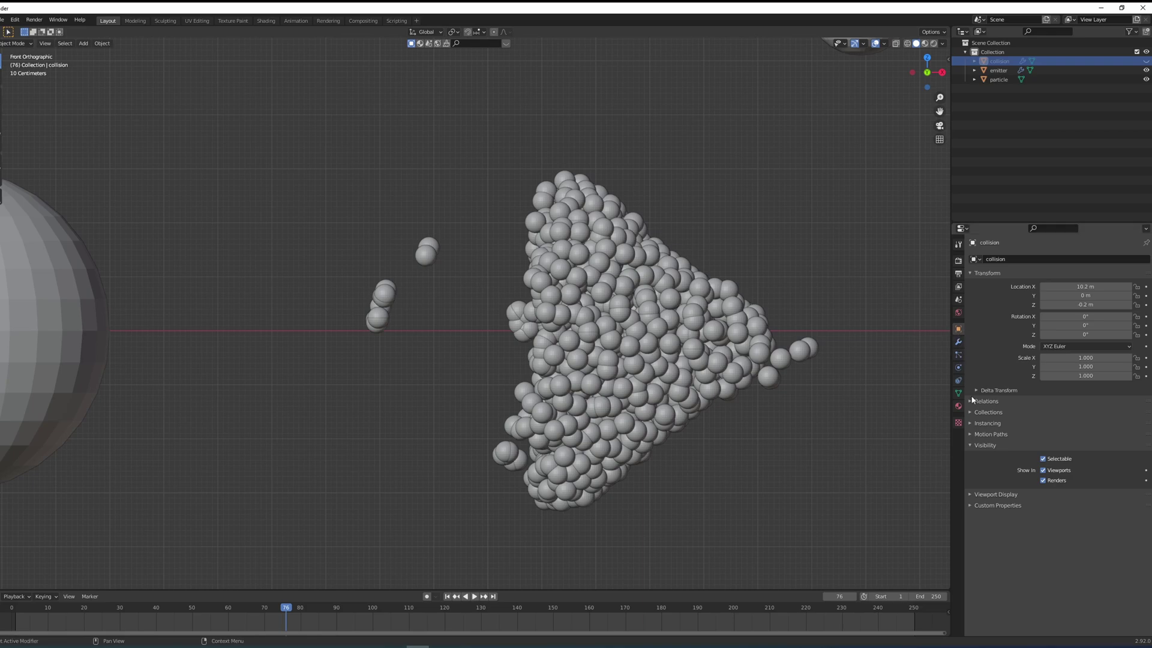
click(1045, 484)
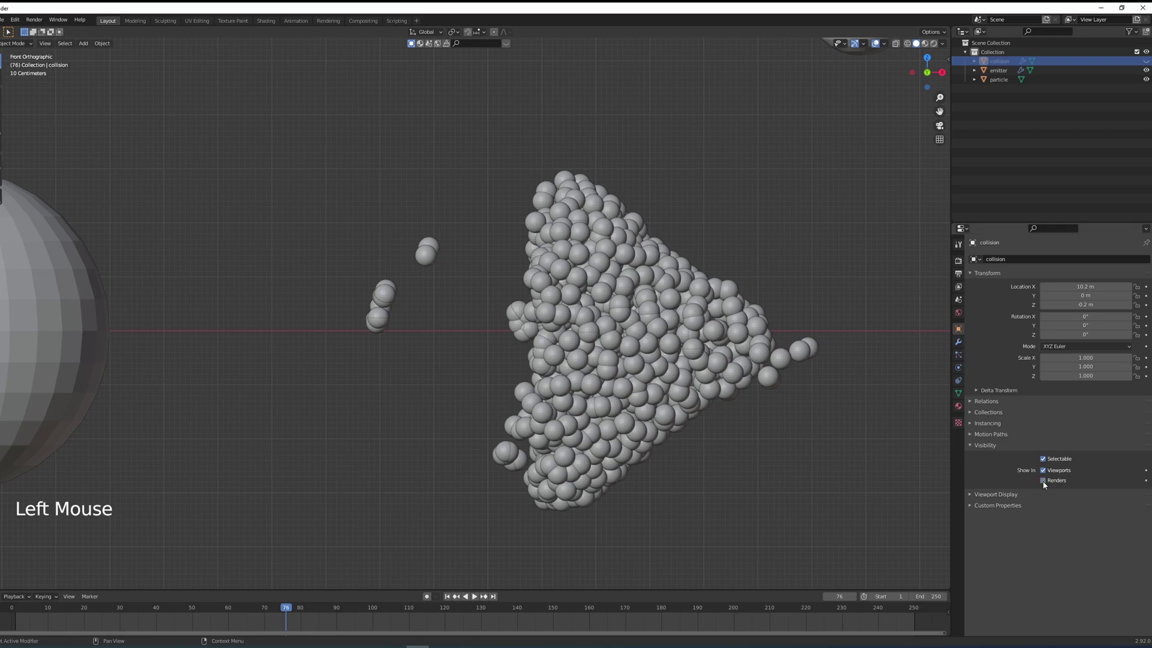
click(1045, 484)
scroll(down, 3)
scroll(up, 3)
right_click(610, 350)
scroll(up, 3)
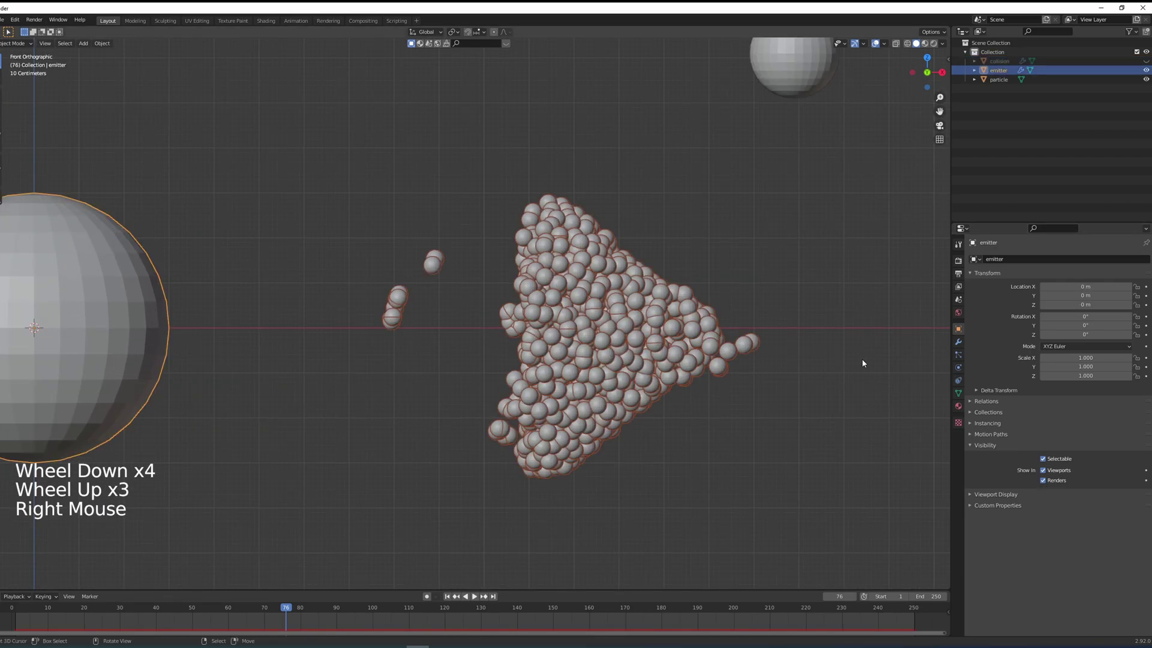
Bake the emitter's particle fluid simulation from the Cache settings
click(957, 355)
scroll(down, 3)
scroll(down, 3)
scroll(down, 3)
scroll(down, 3)
scroll(down, 3)
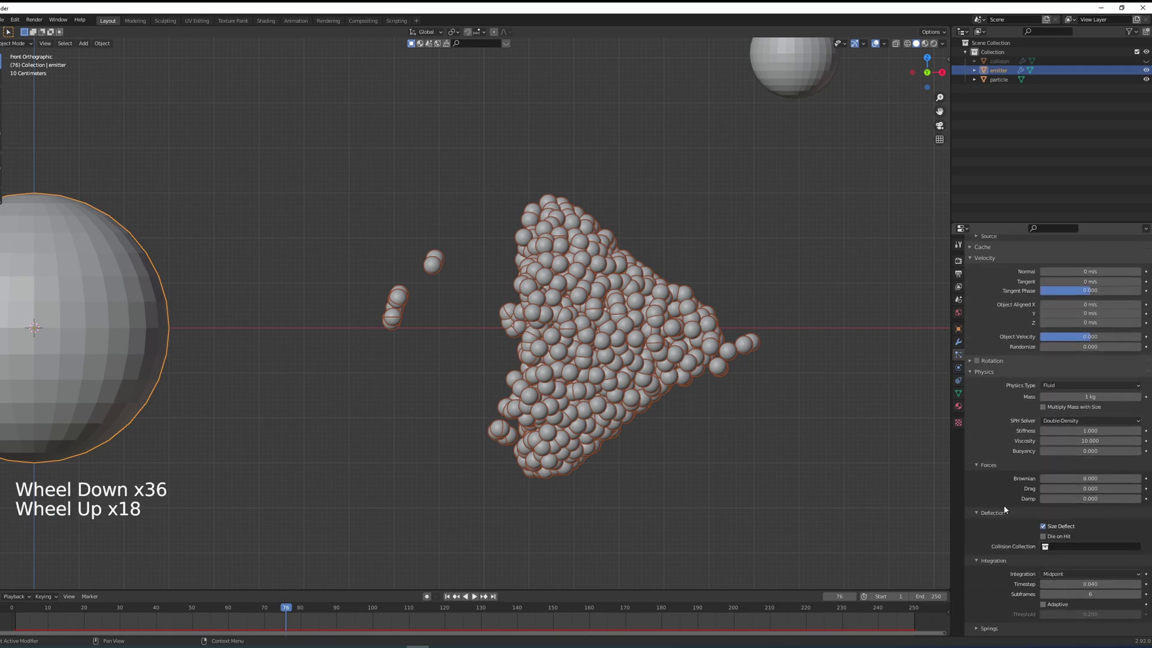
scroll(up, 3)
scroll(up, 3)
click(988, 421)
scroll(up, 3)
scroll(down, 3)
click(1011, 480)
Play back the baked simulation to review it, then delete the bake again
scroll(down, 3)
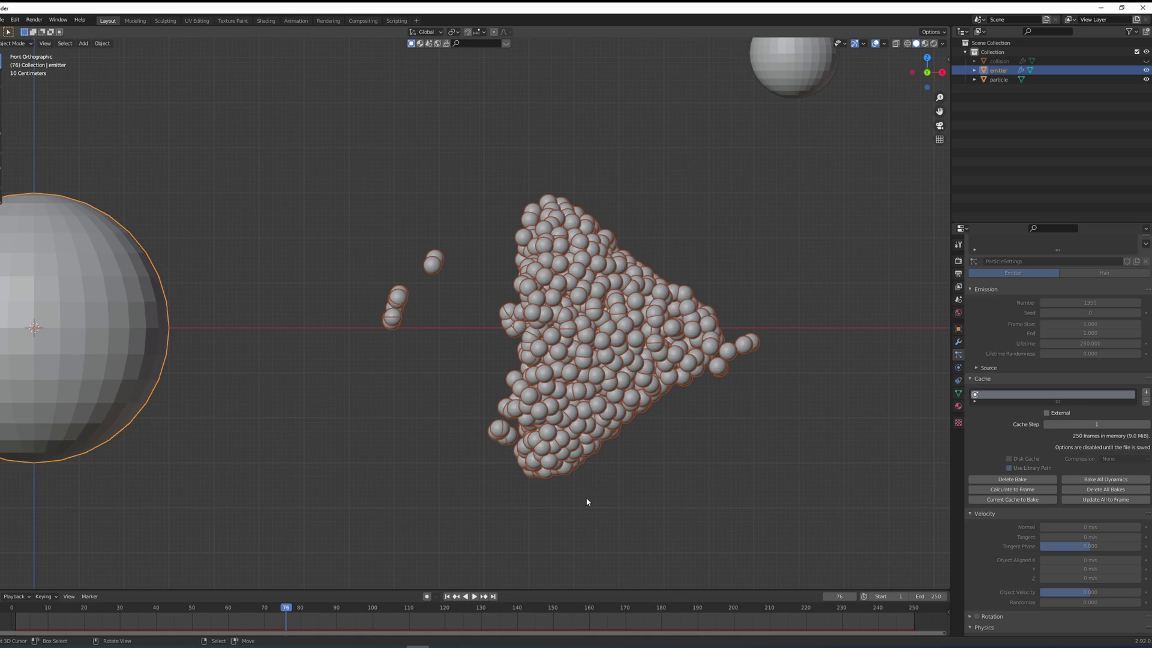
key(alt+a)
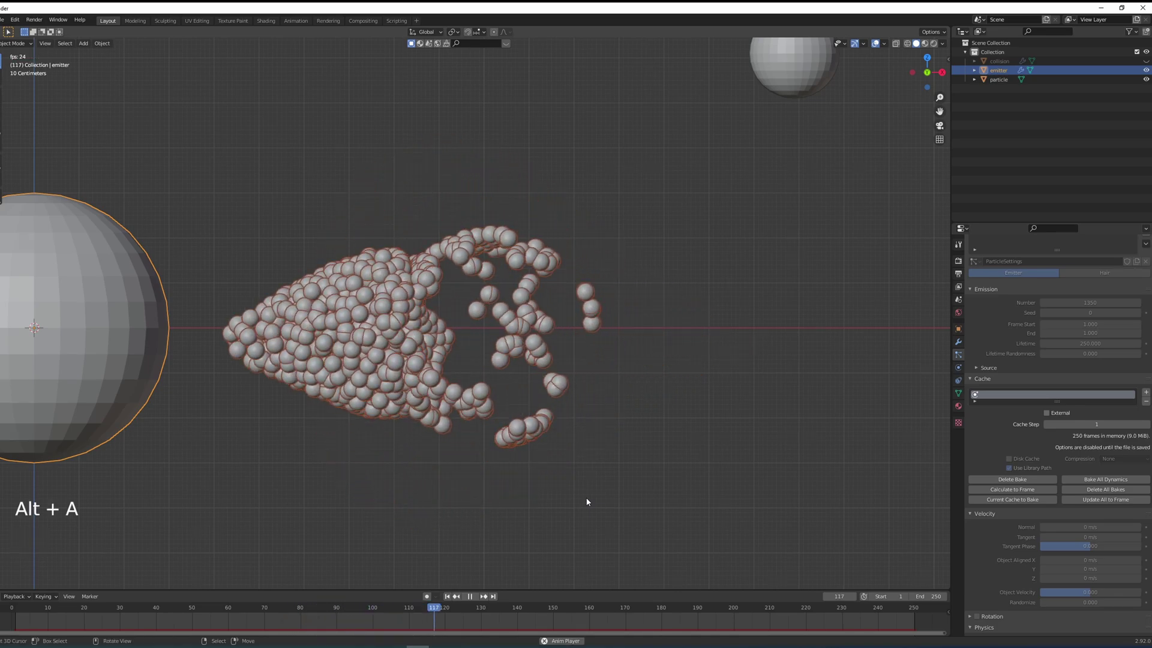
scroll(down, 3)
scroll(up, 3)
scroll(up, 3)
click(1033, 482)
Stop playback and select the small particle sphere, placing the cursor beside it
key(alt+a)
click(449, 600)
scroll(down, 3)
middle_click(600, 349)
right_click(597, 240)
key(shift+s)
Add a Metaball Ball and move it right beside the particle sphere
key(shift+a)
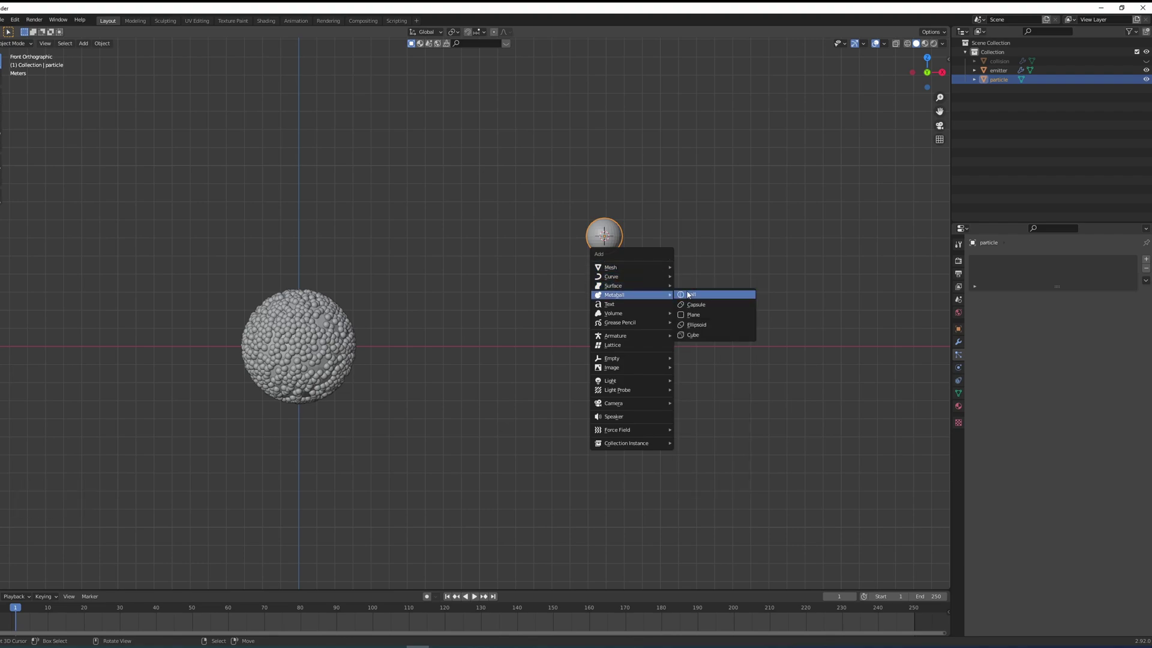
key(g)
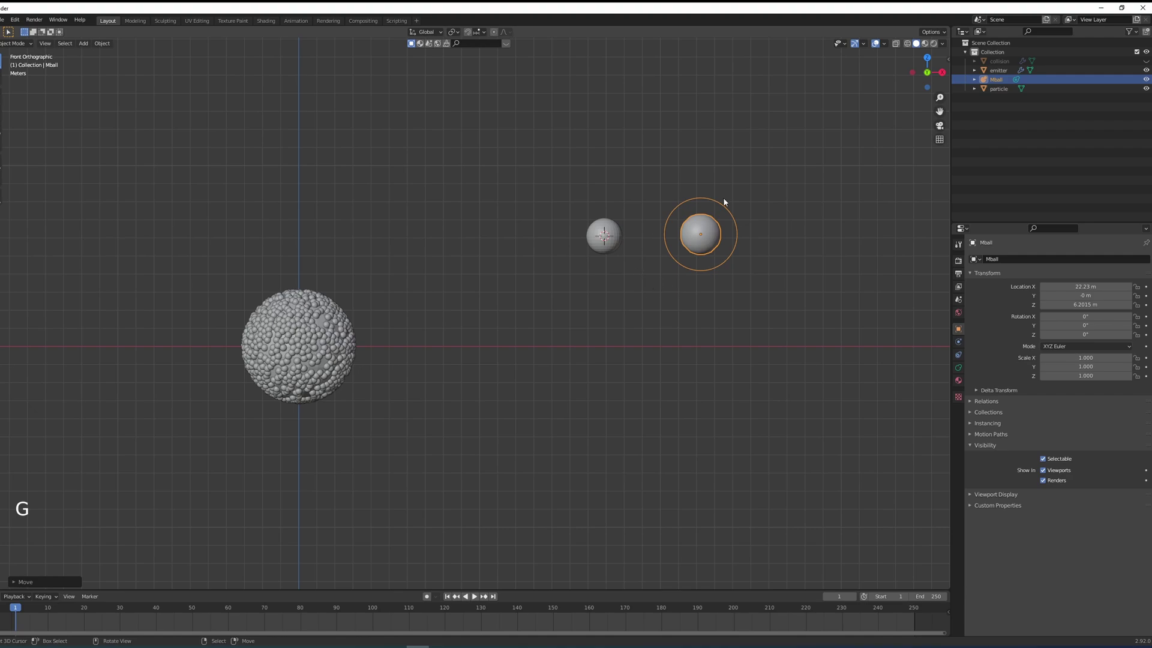
right_click(351, 325)
Set the emitter's particle Instance Object to Mball
click(989, 569)
scroll(down, 3)
click(988, 568)
double_click(990, 555)
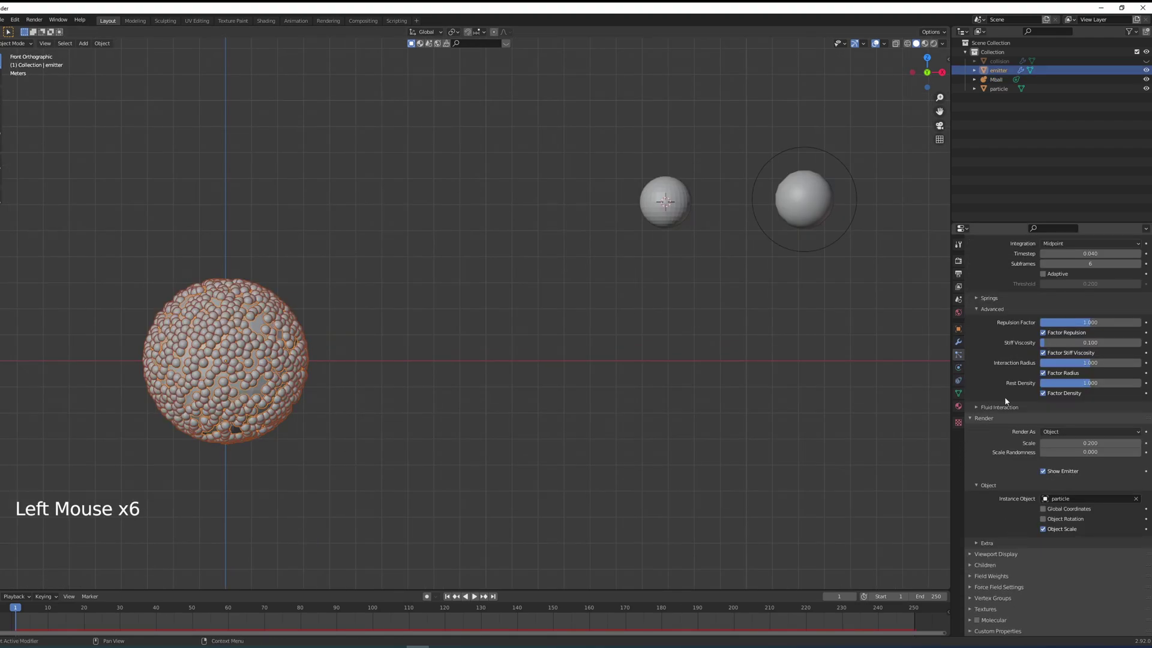
click(1082, 504)
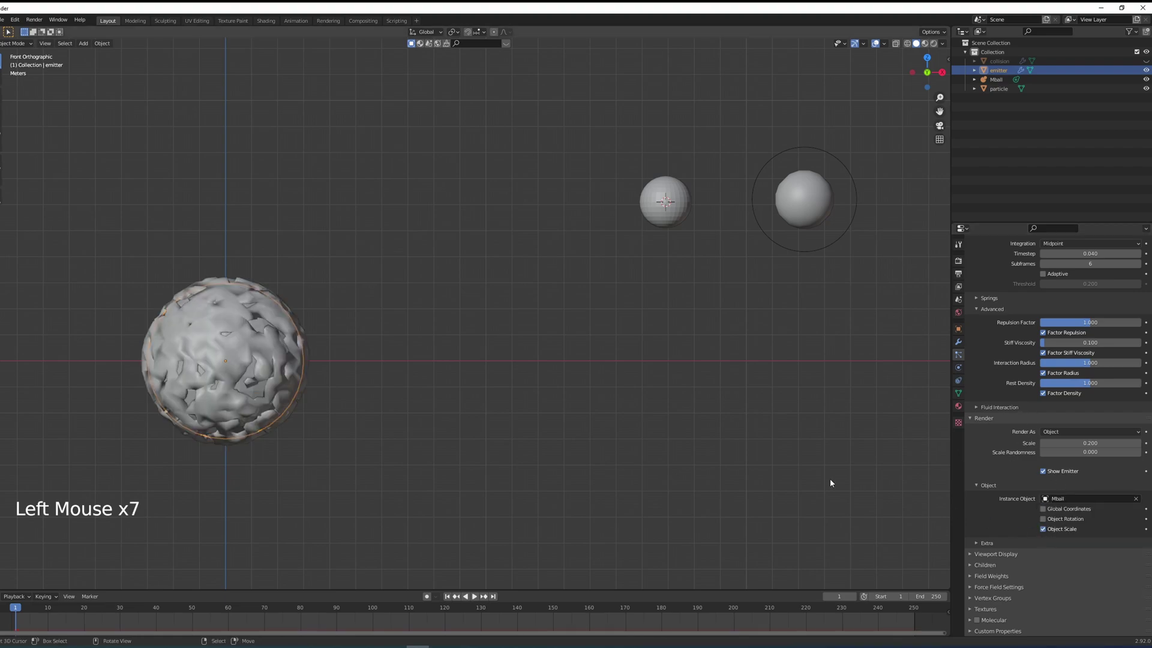
Play the simulation to check the blobby metaball mass, then select the Mball object
key(alt+a)
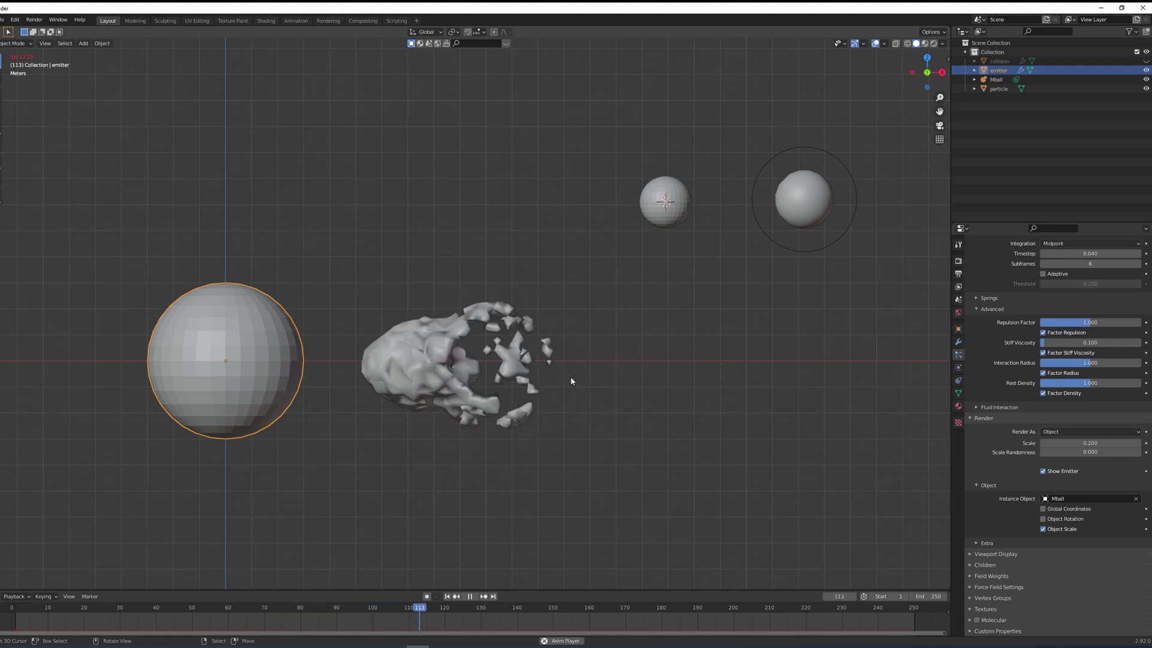
key(alt+a)
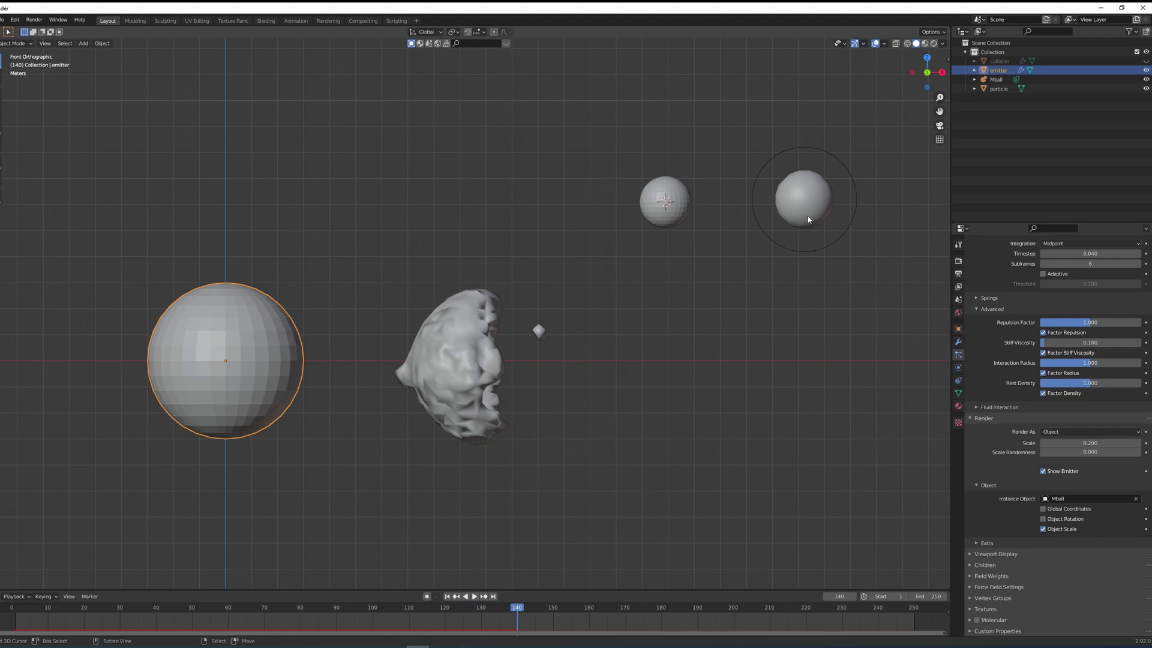
right_click(809, 219)
click(962, 373)
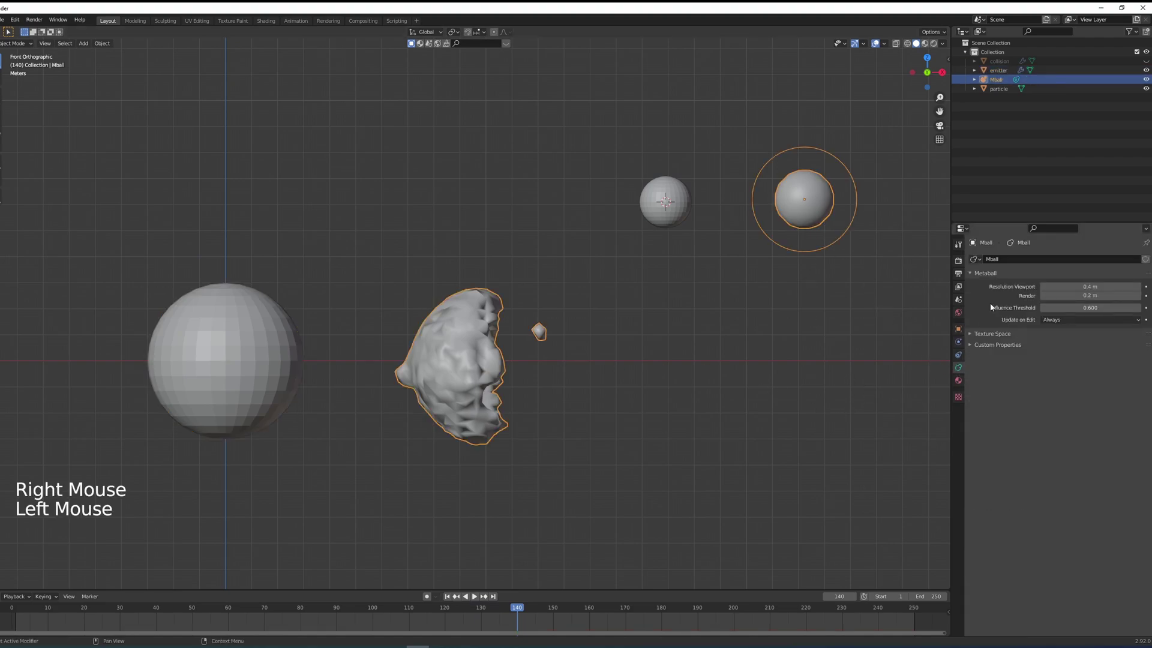